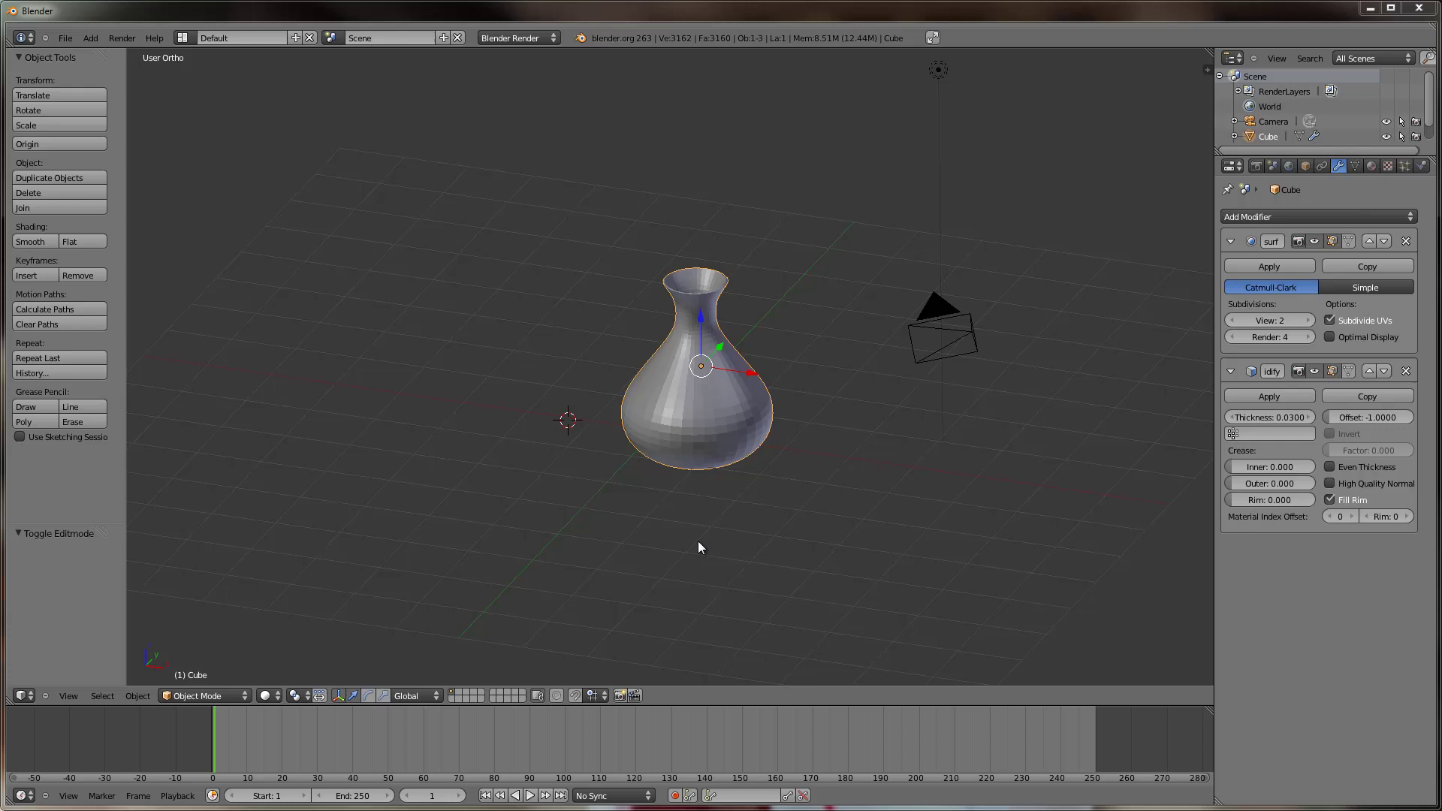
Orbit around the vase mesh before entering Edit Mode on it.
middle_click(842, 484)
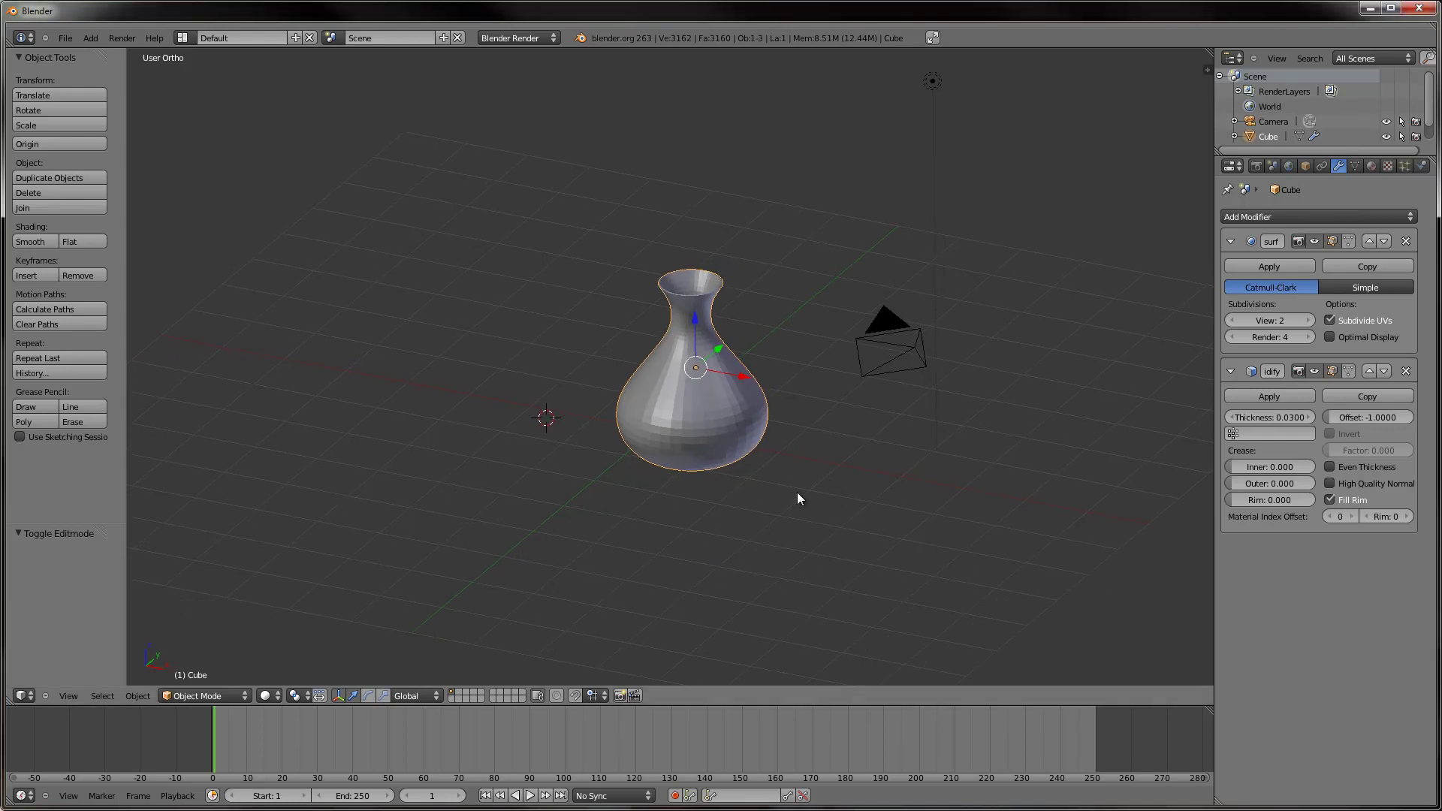
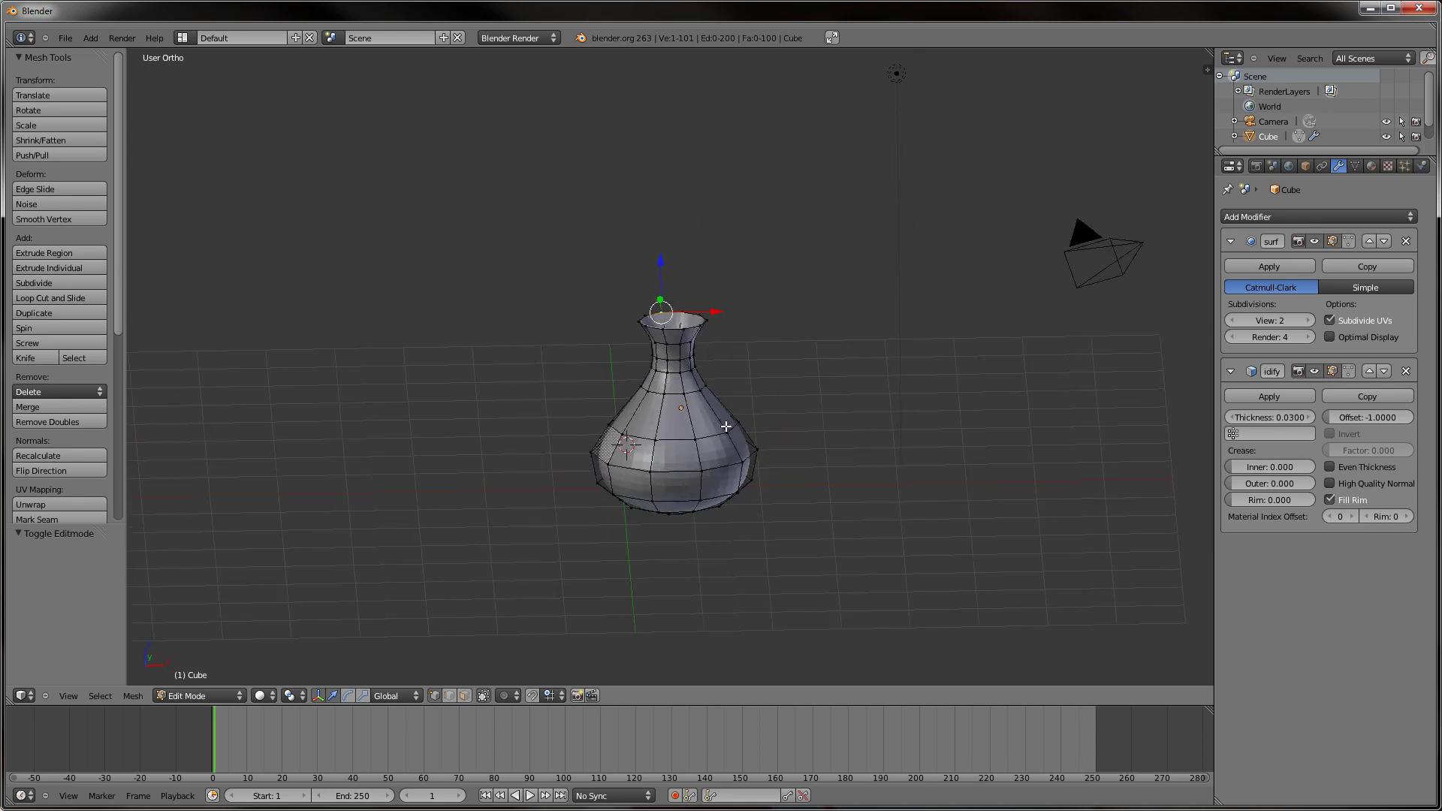
Switch to face select mode and clear the selection ready for picking alternating strips.
key("shift+Tab")
key("ctrl+Tab")
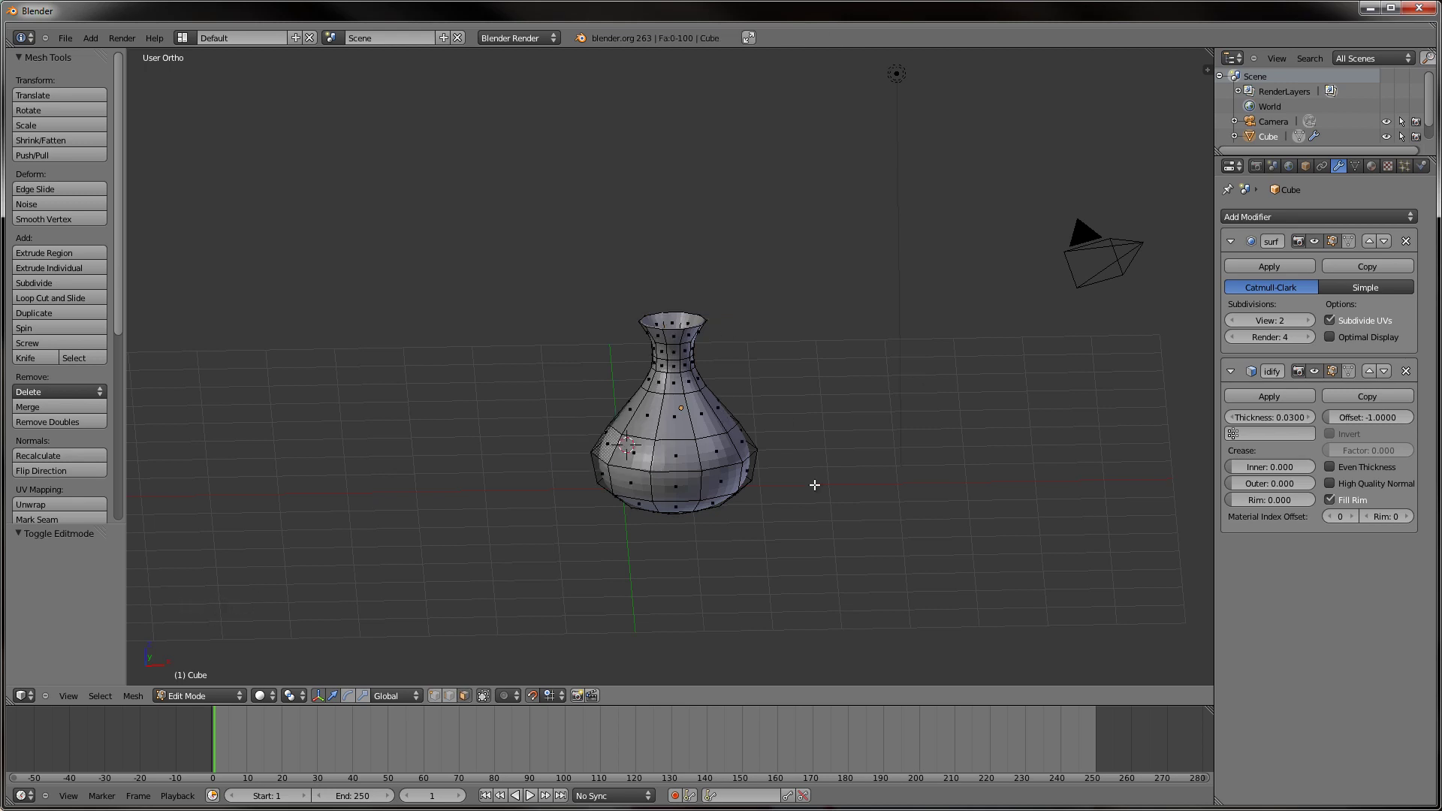
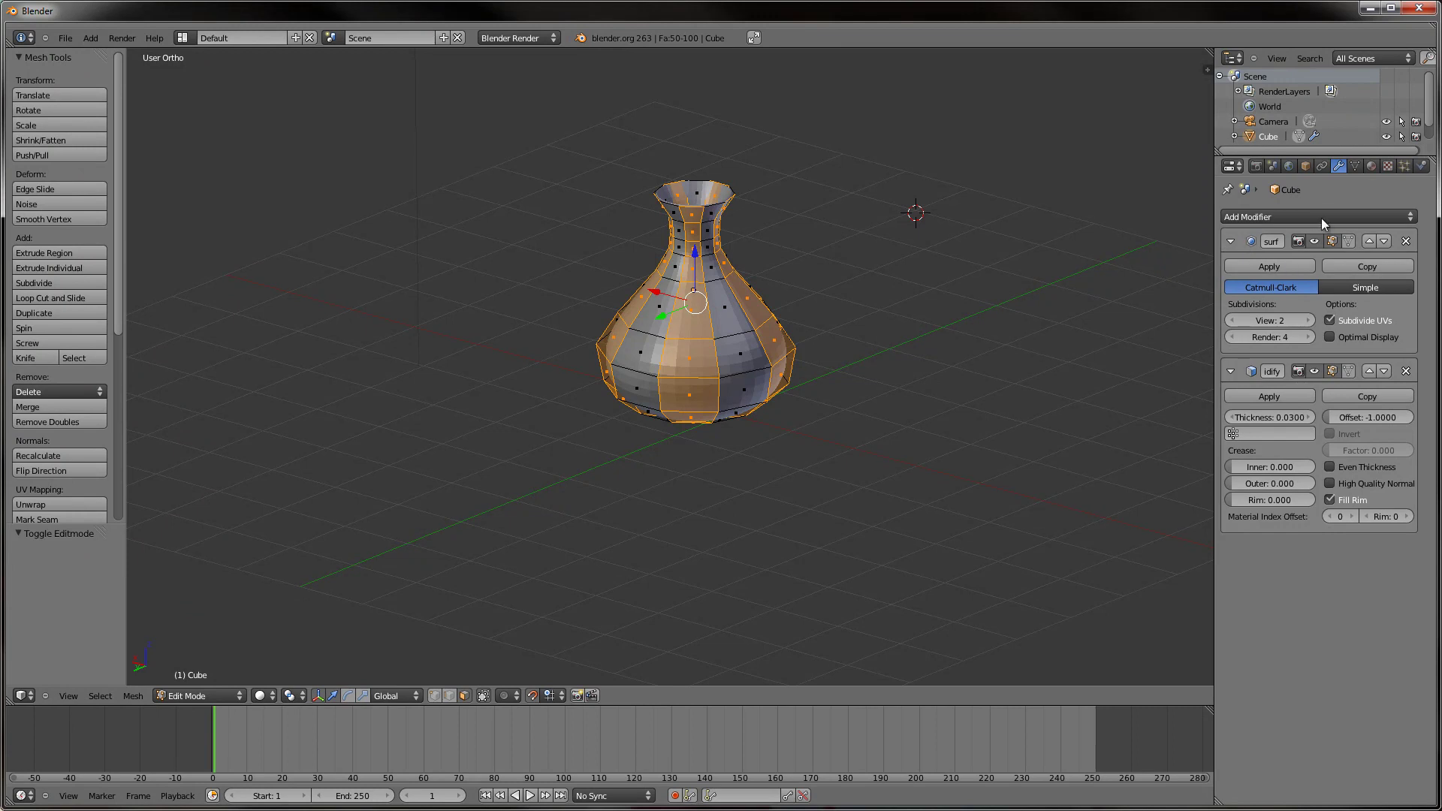
Create a red diffuse material Vaza_1 and assign it to the selected face strips.
left_click(1376, 174)
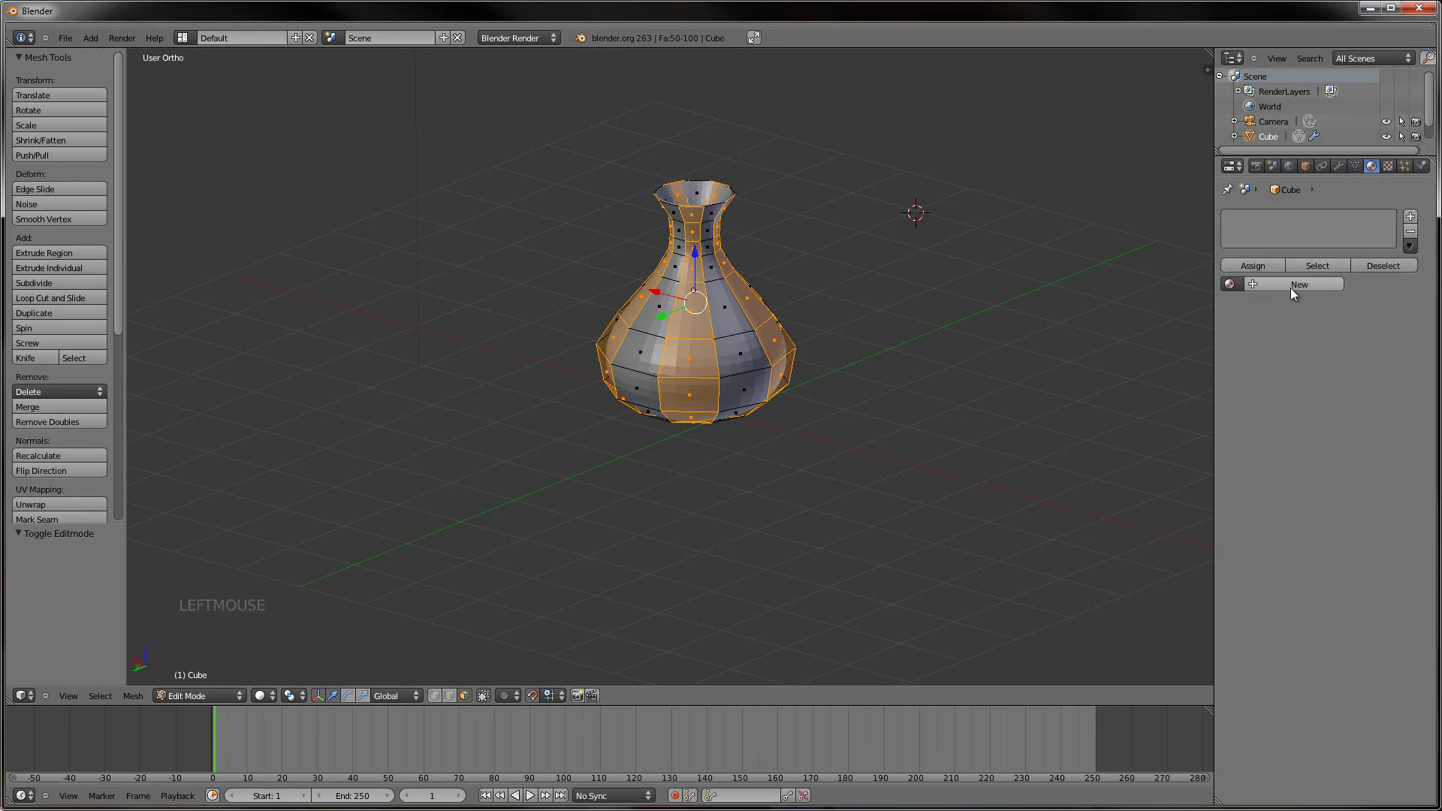
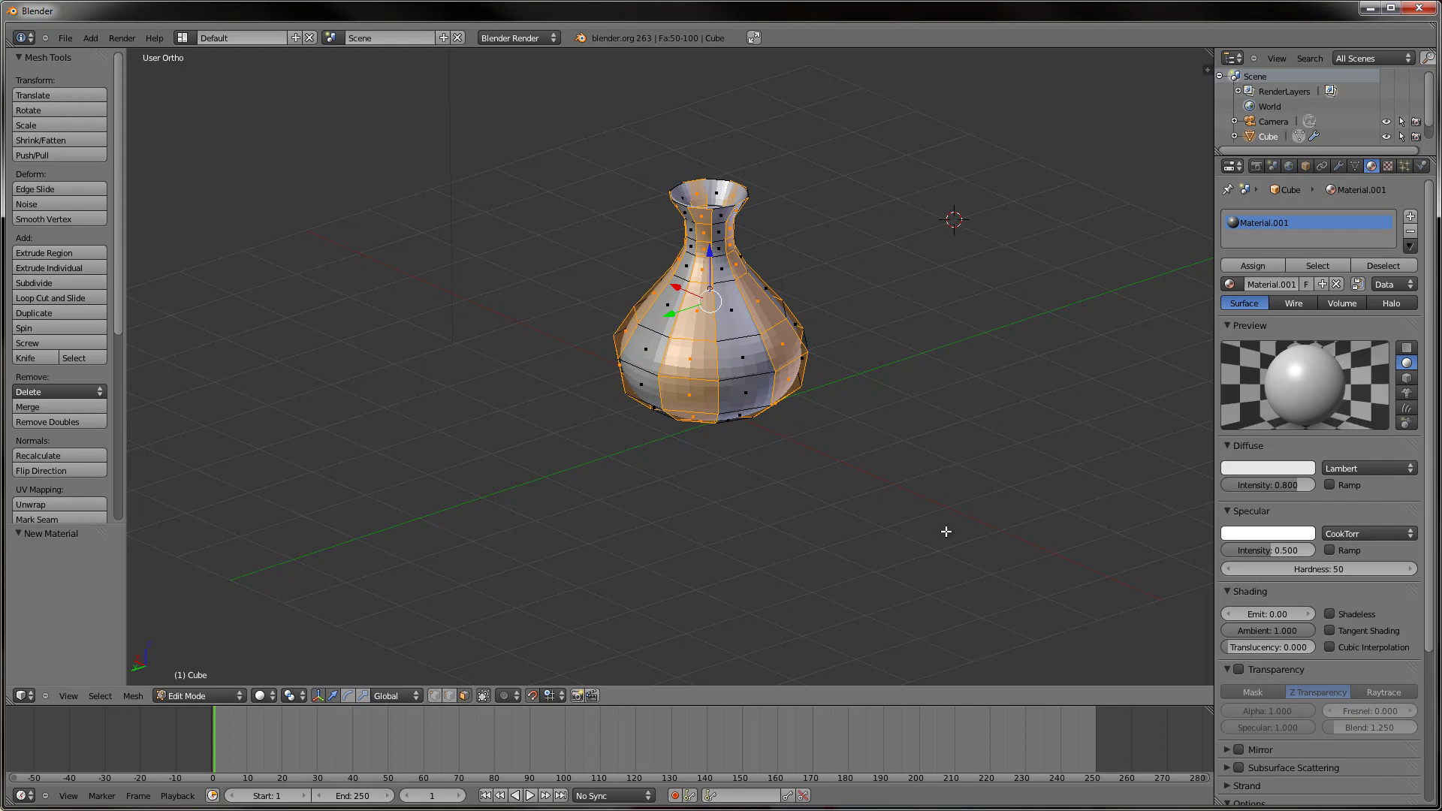
left_click(1267, 478)
left_click(1270, 473)
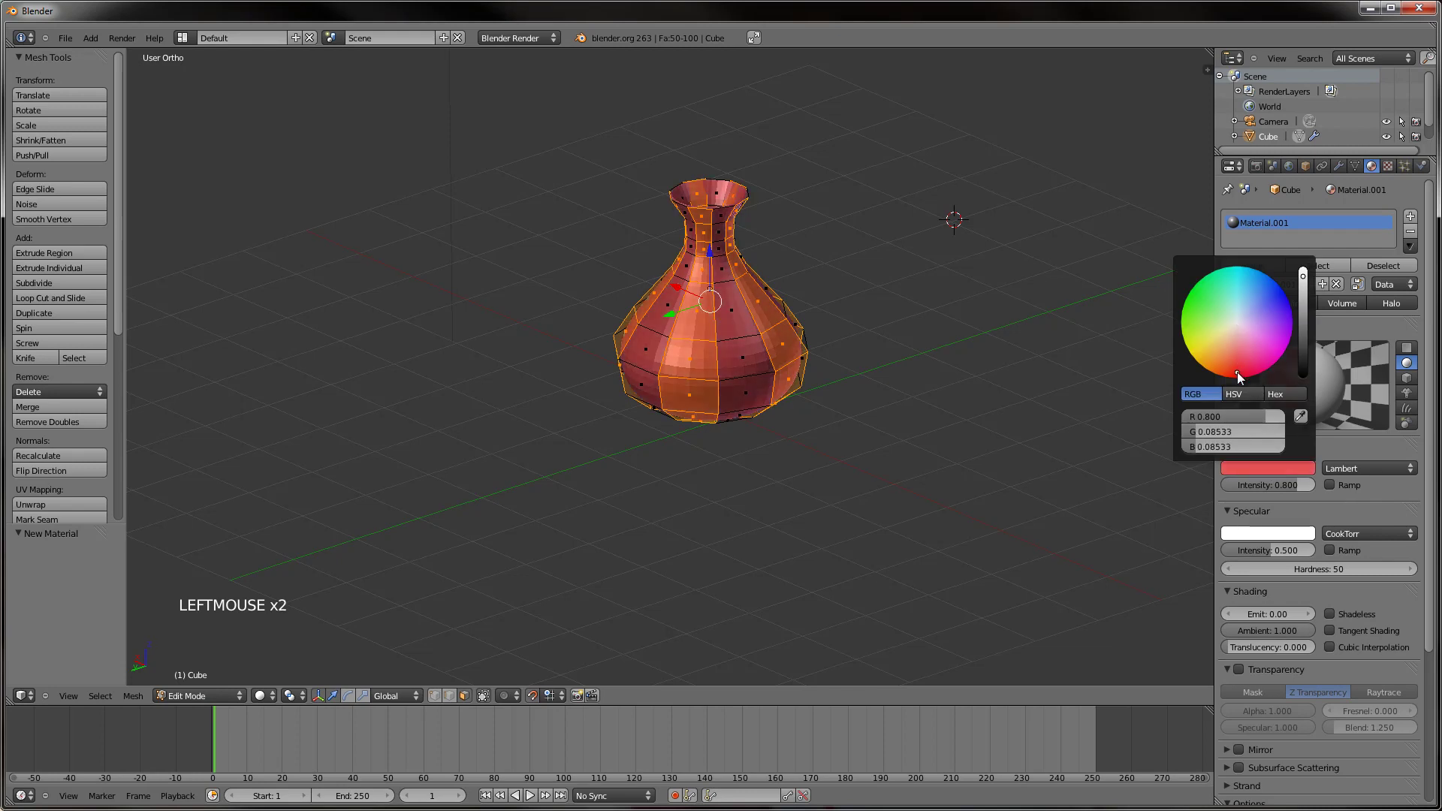
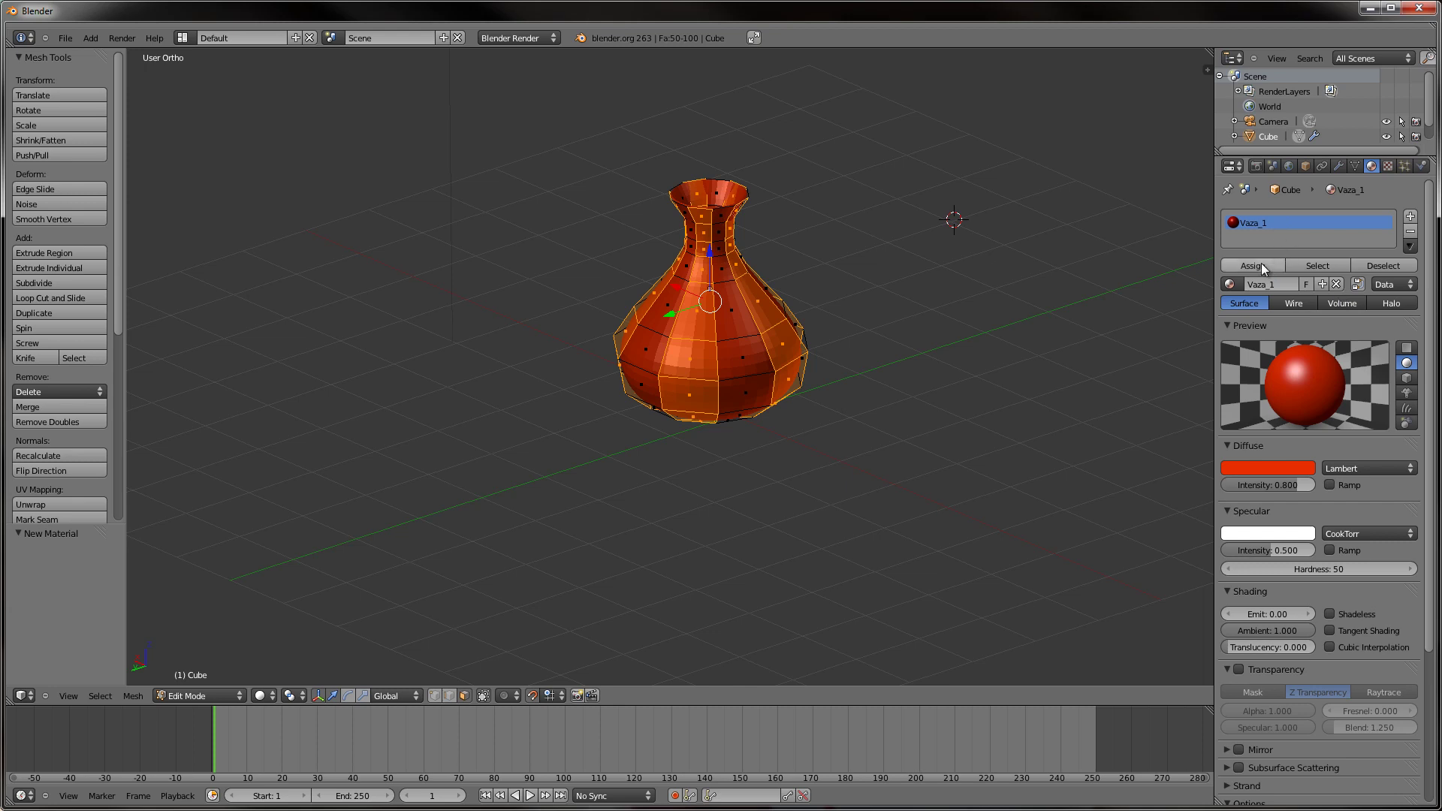
left_click(1266, 268)
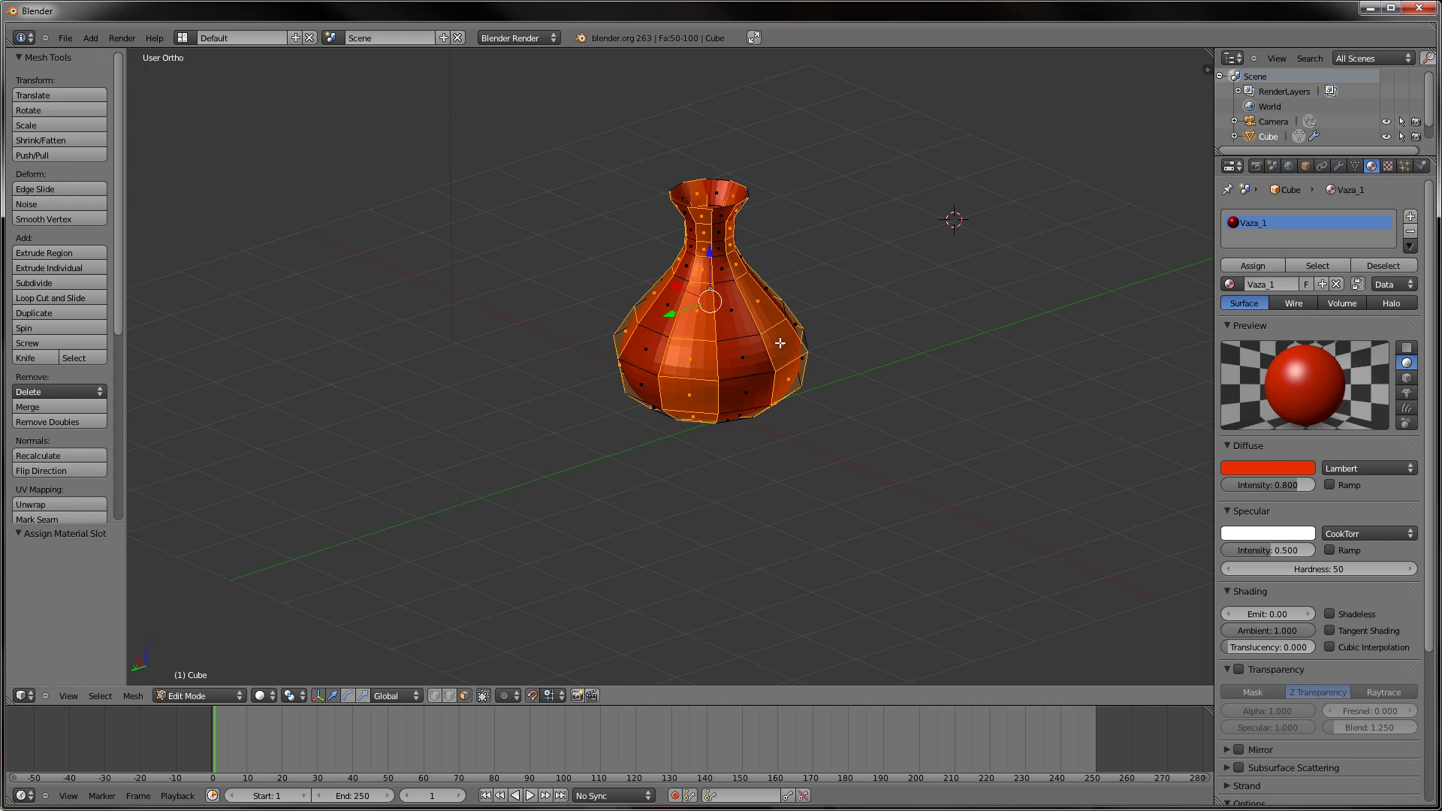
Bring up the mesh Specials menu to invert the face selection with Select Inverse.
key("w")
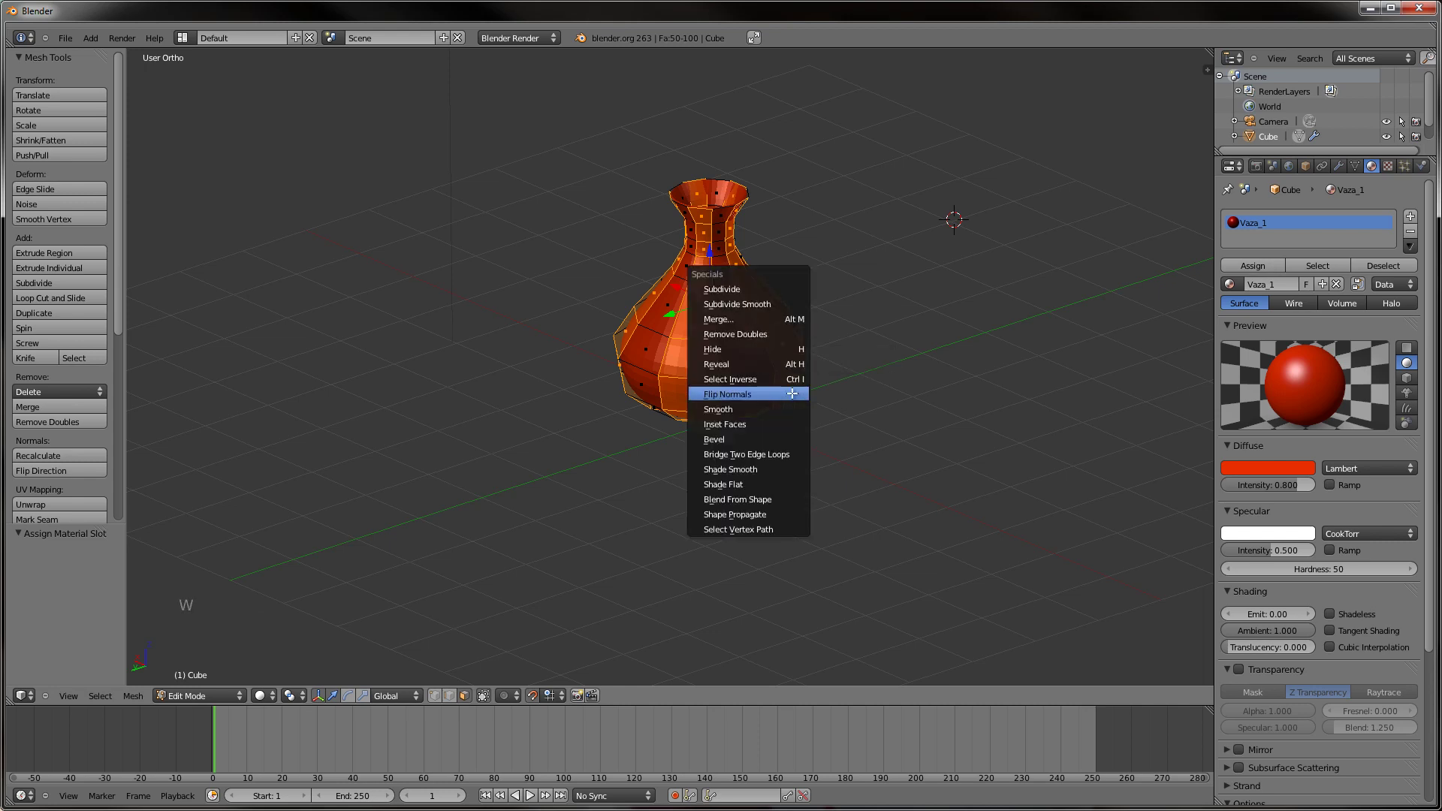
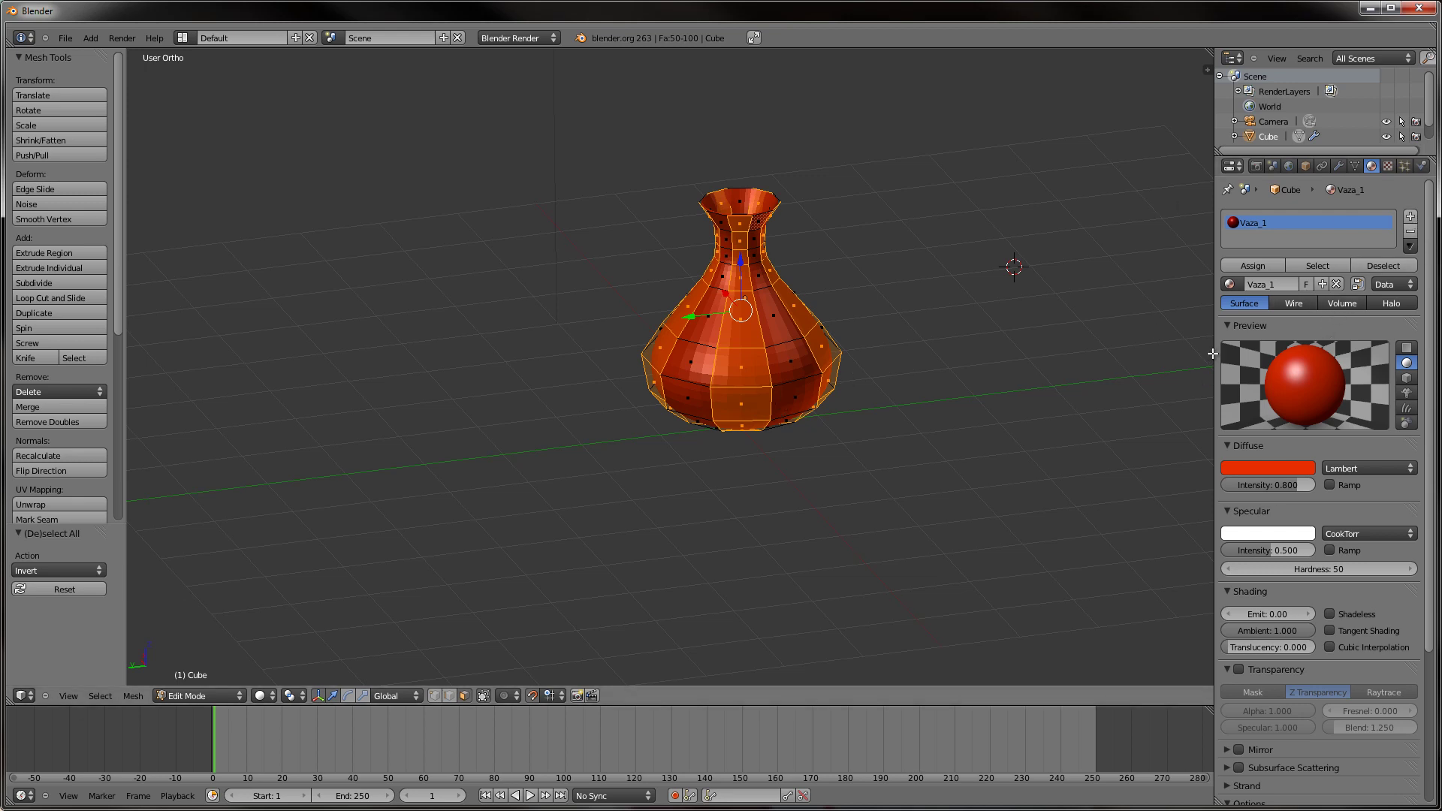
Add a second slot with a green material Vaza_2, assign it to the other strips and test-render.
left_click(1419, 222)
left_click(1292, 290)
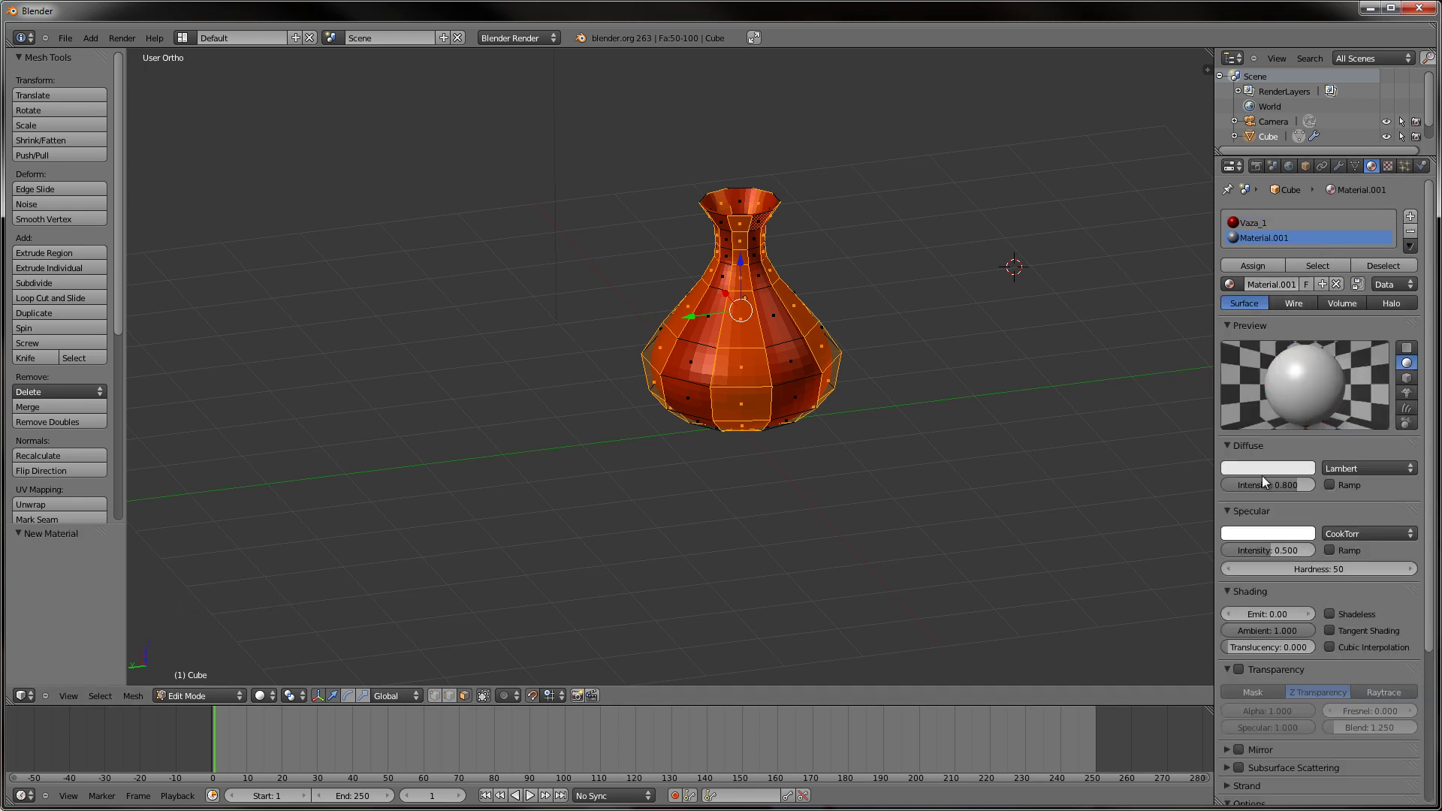
left_click(1265, 473)
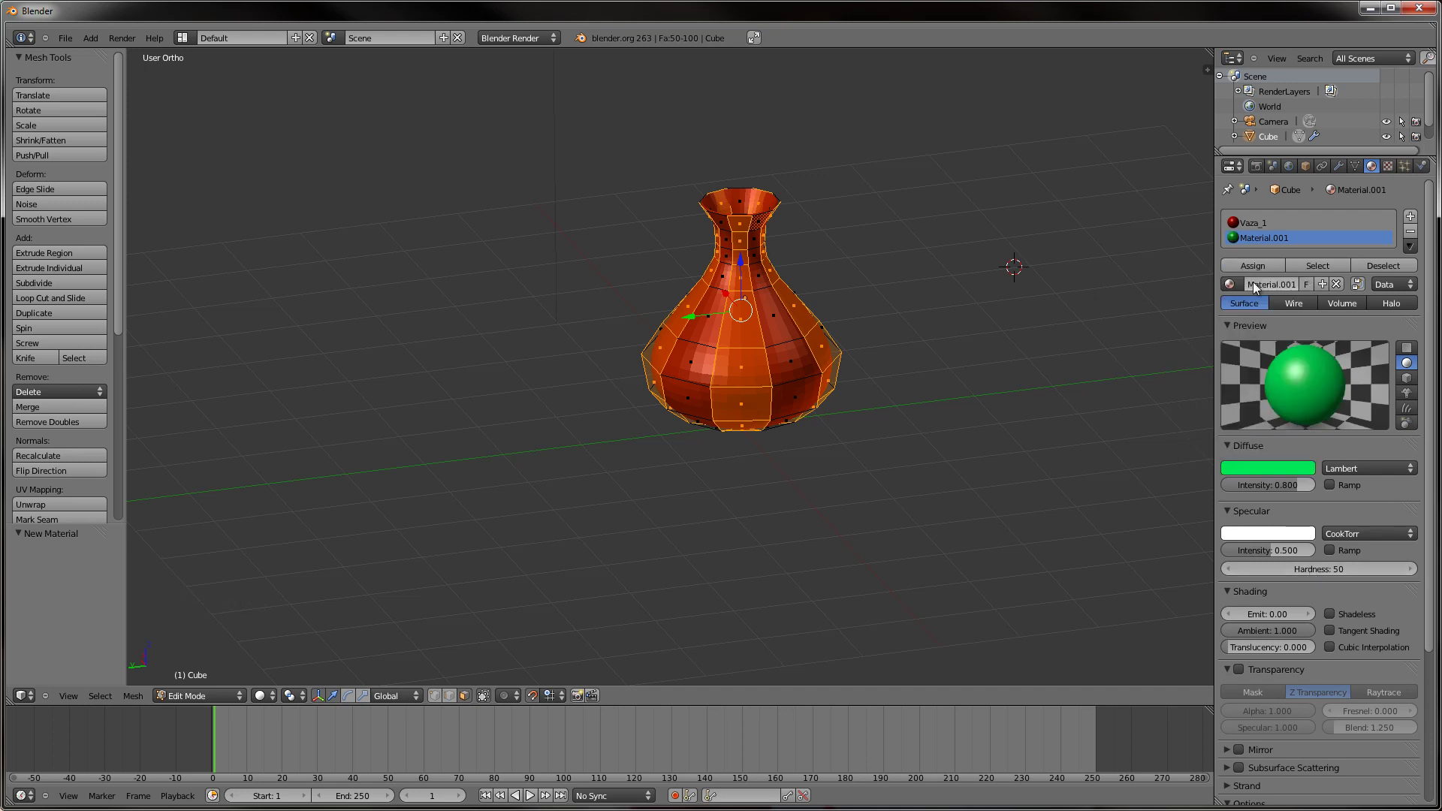
left_click(1280, 300)
left_click(1279, 293)
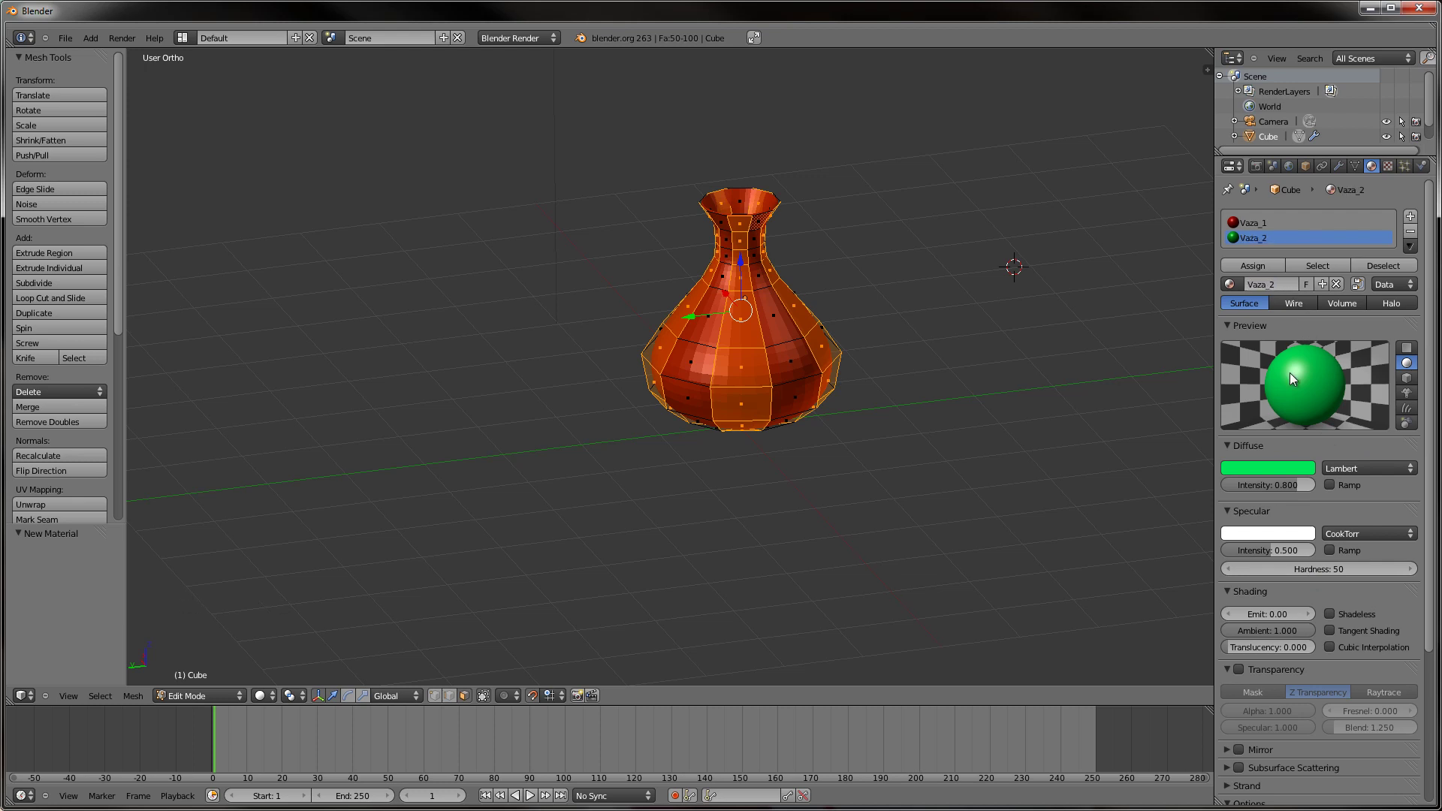
left_click(1259, 272)
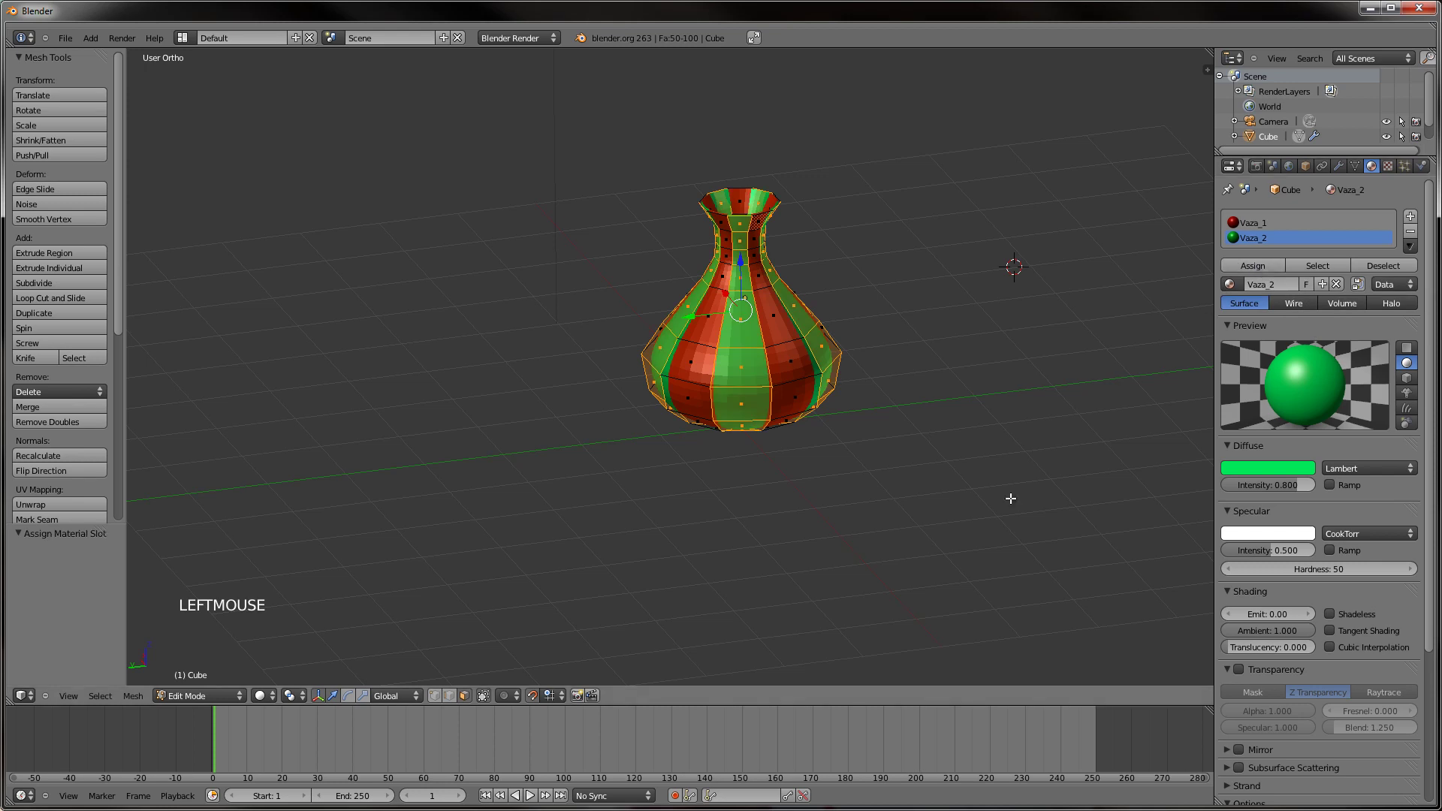
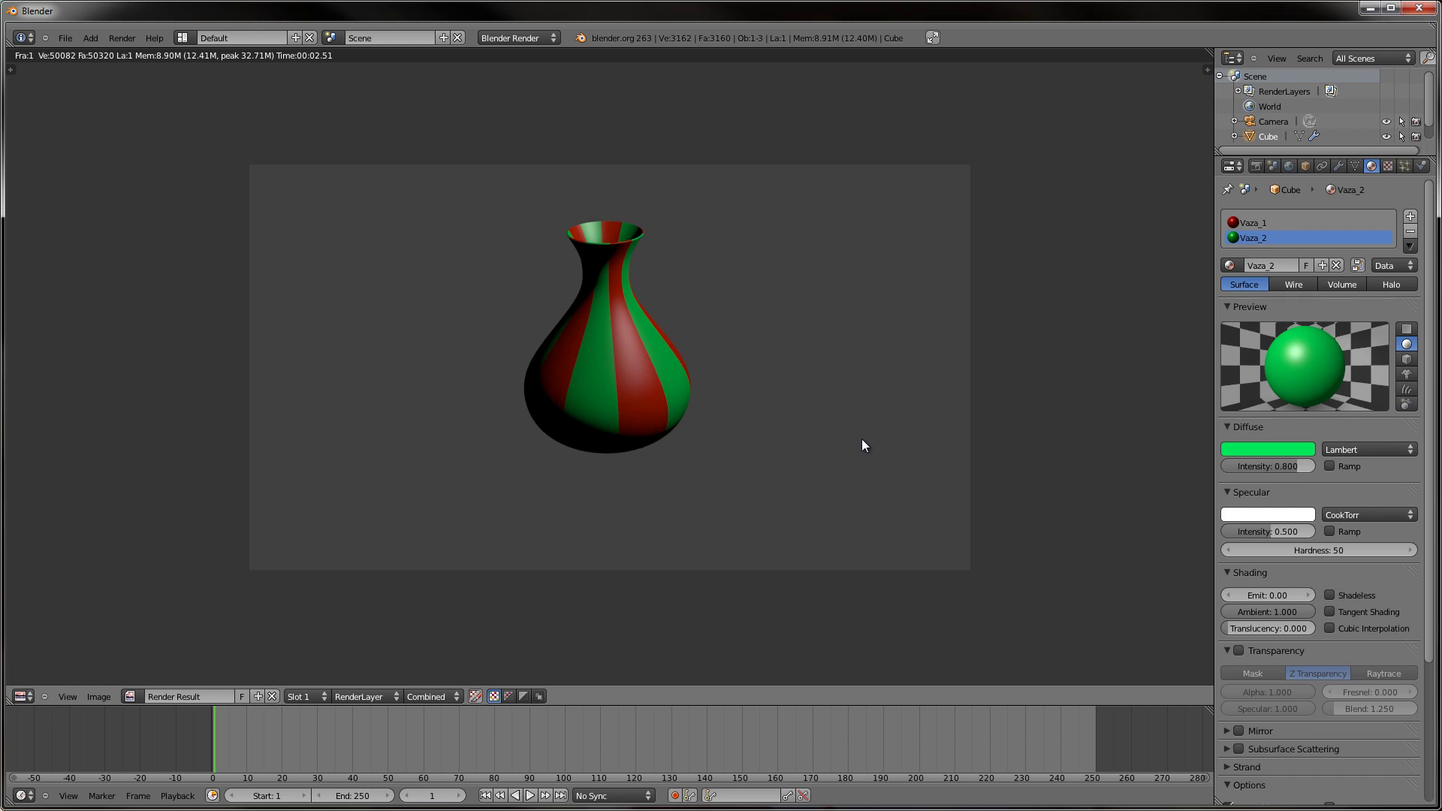
key("Escape")
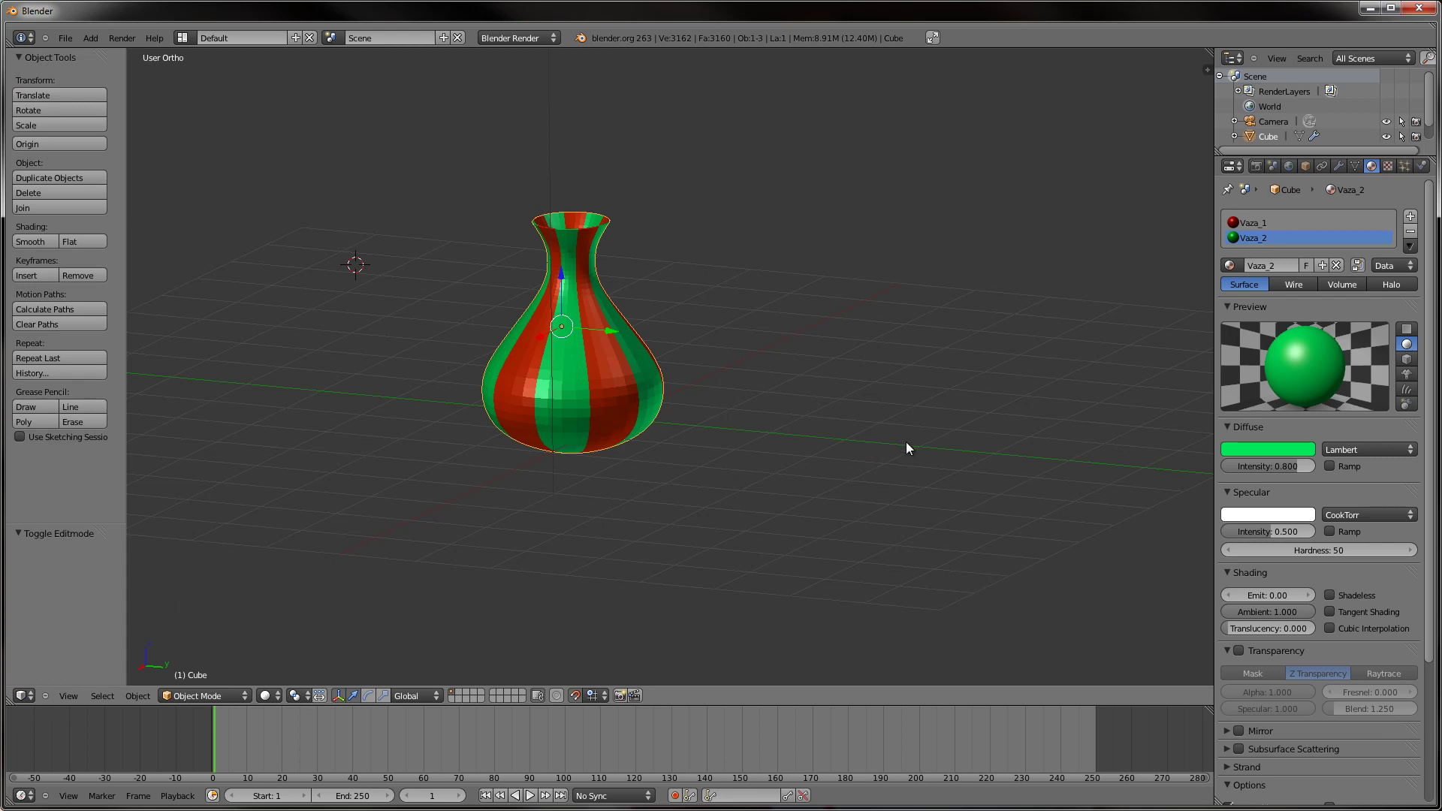
Lower the specular intensity of the green Vaza_2 material.
middle_click(913, 433)
middle_click(753, 472)
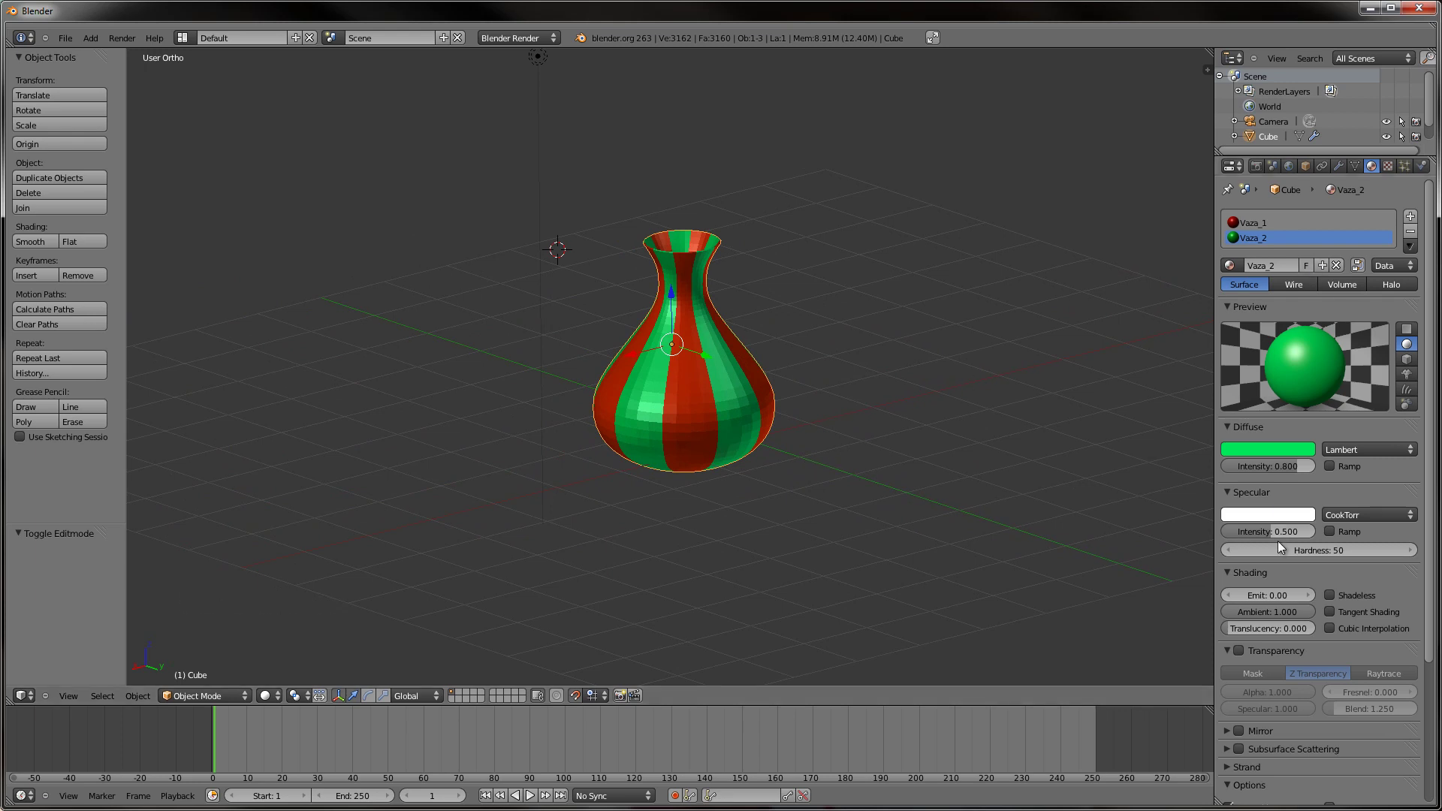
middle_click(812, 457)
left_click(1279, 540)
left_click(1295, 536)
left_click(1282, 536)
left_click(1280, 536)
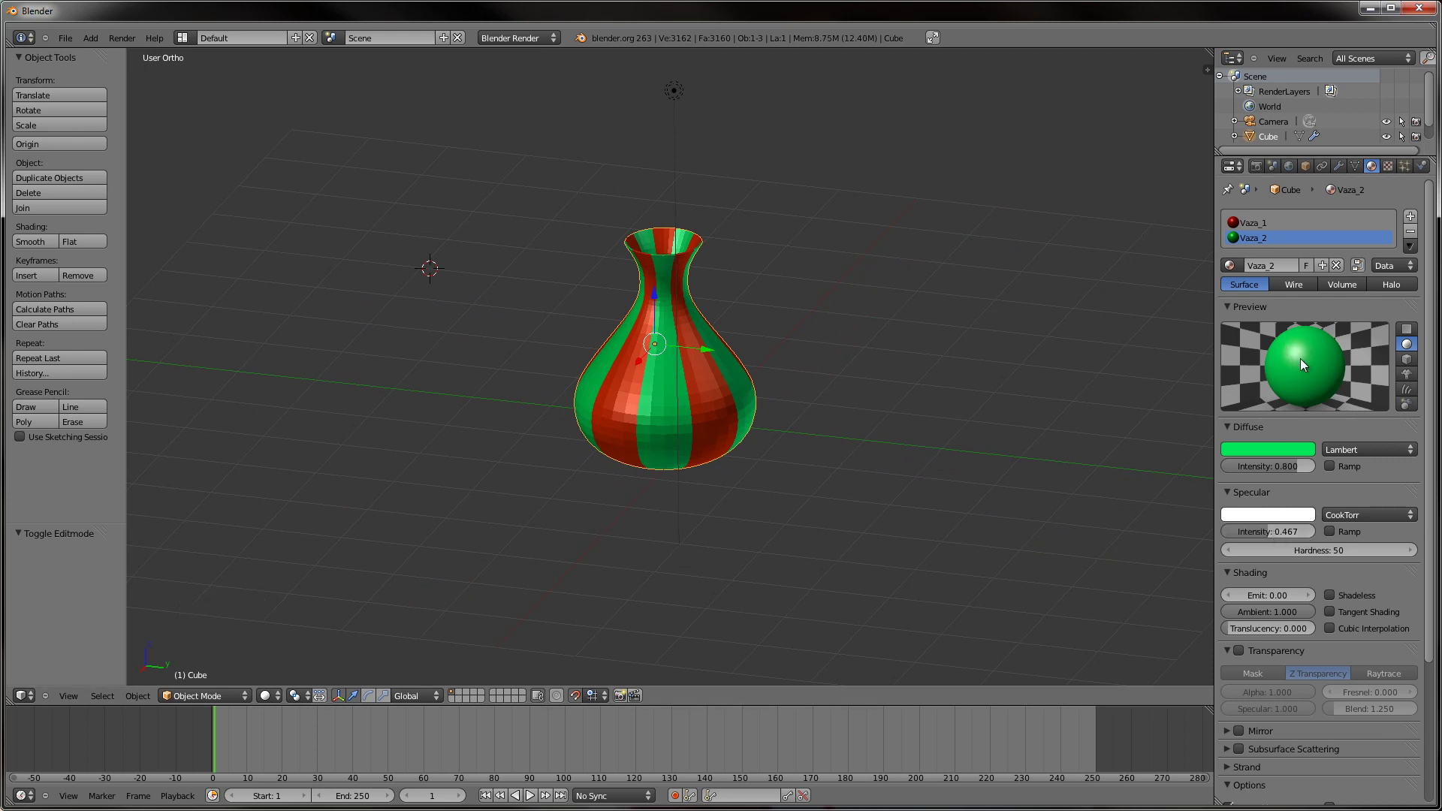
left_click(1286, 534)
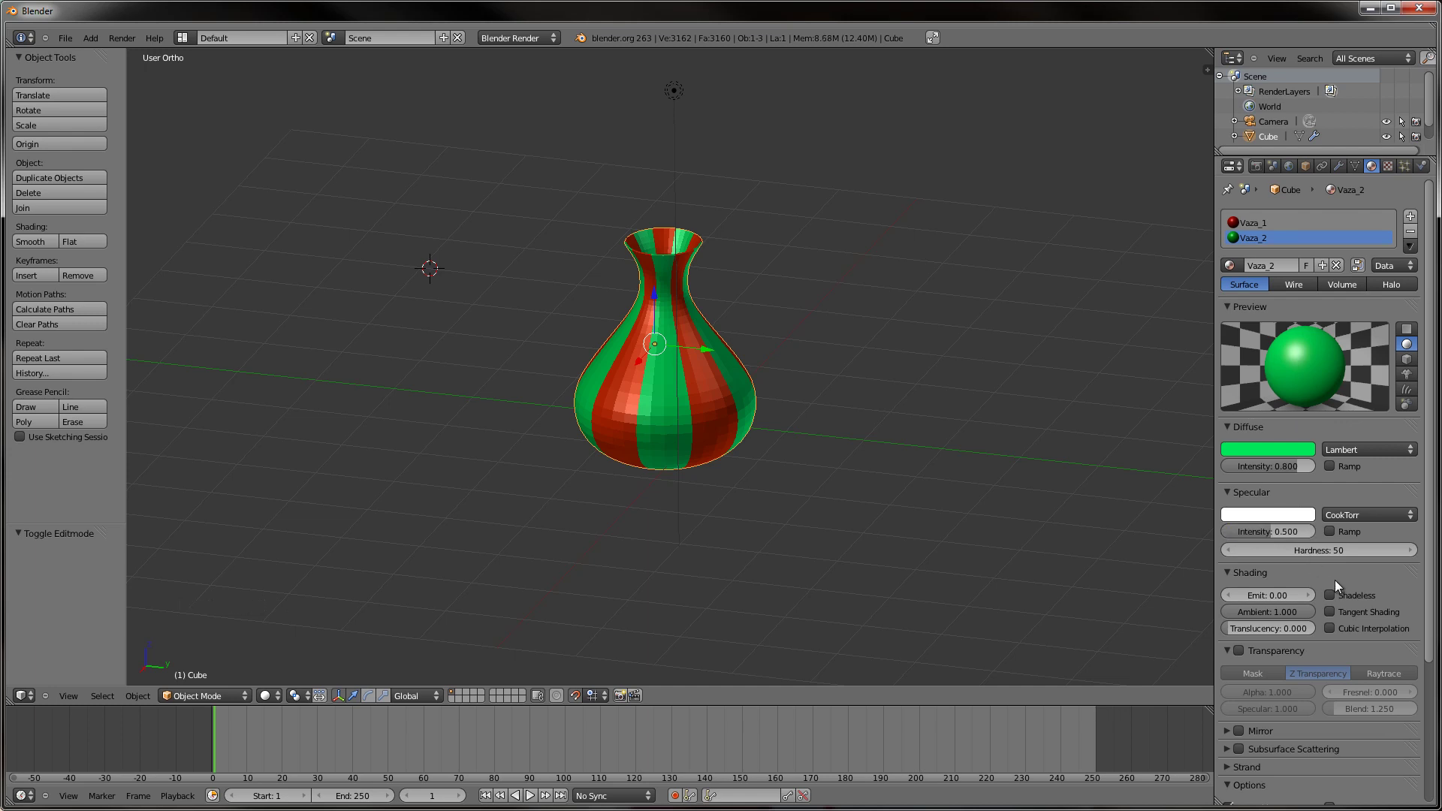
Enable Mirror on Vaza_2 with reflectivity 0.3.
scroll("down", 3)
scroll("down", 3)
scroll("down", 3)
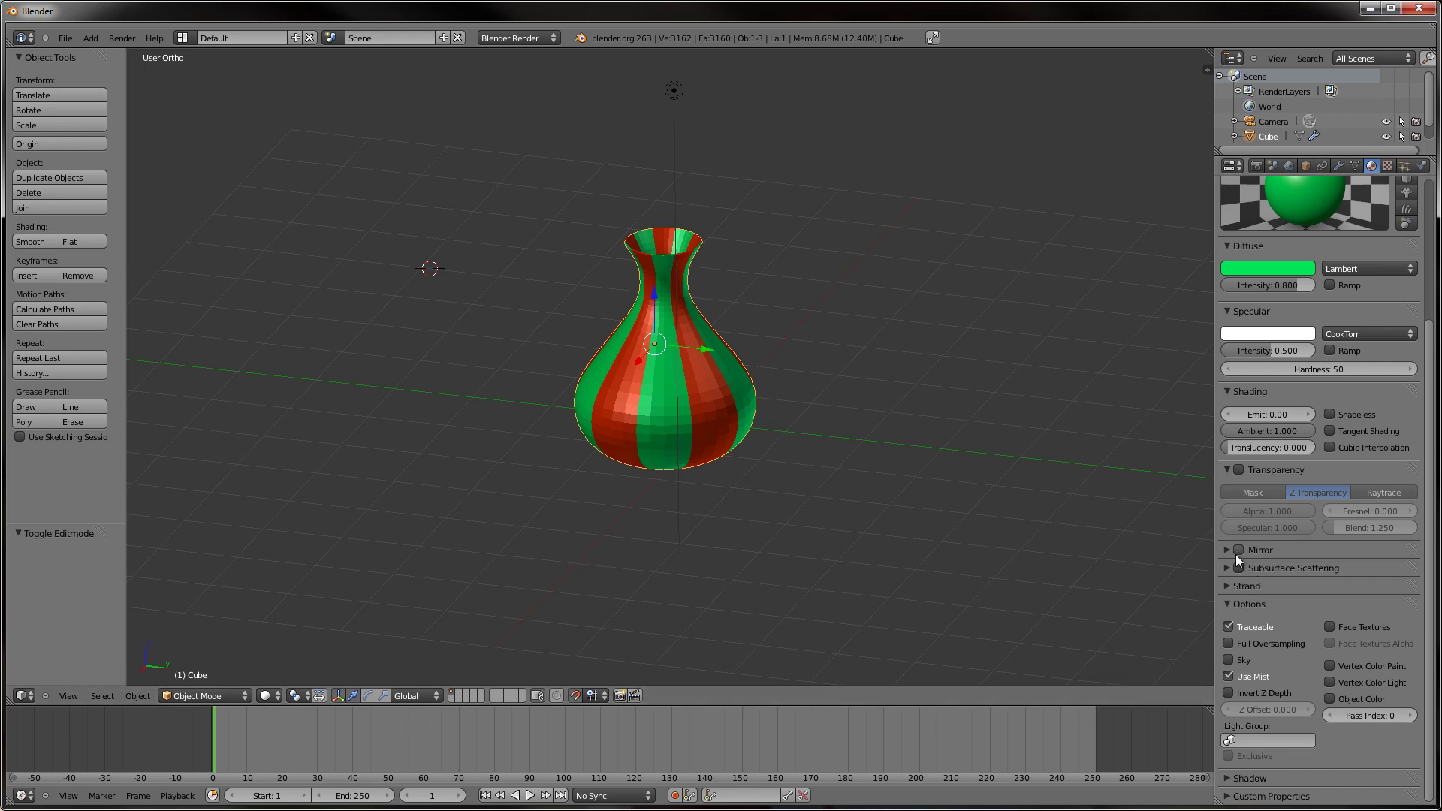
left_click(1232, 560)
left_click(1267, 574)
scroll("down", 3)
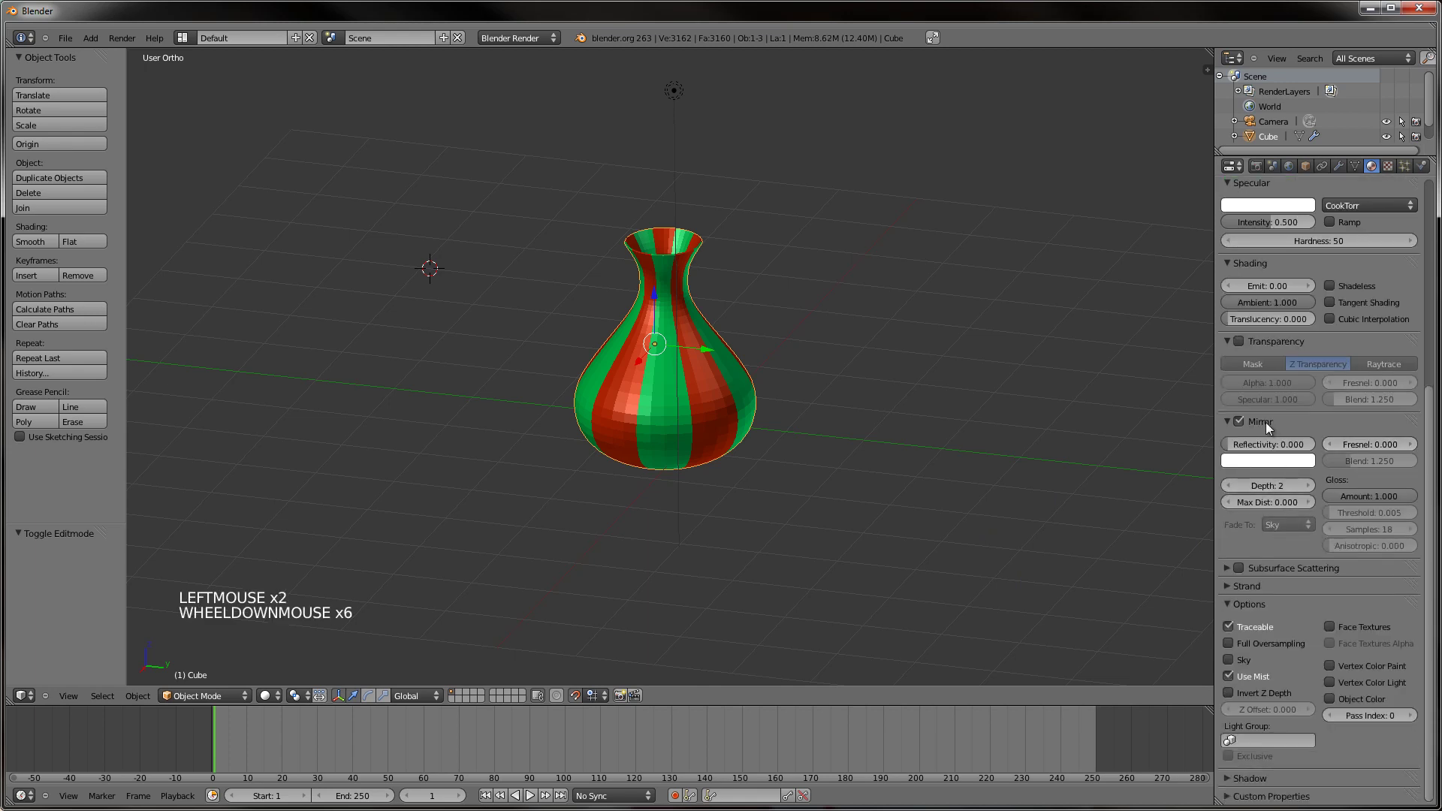
left_click(1260, 449)
Collapse the unneeded material panels and render the striped vase.
scroll("down", 3)
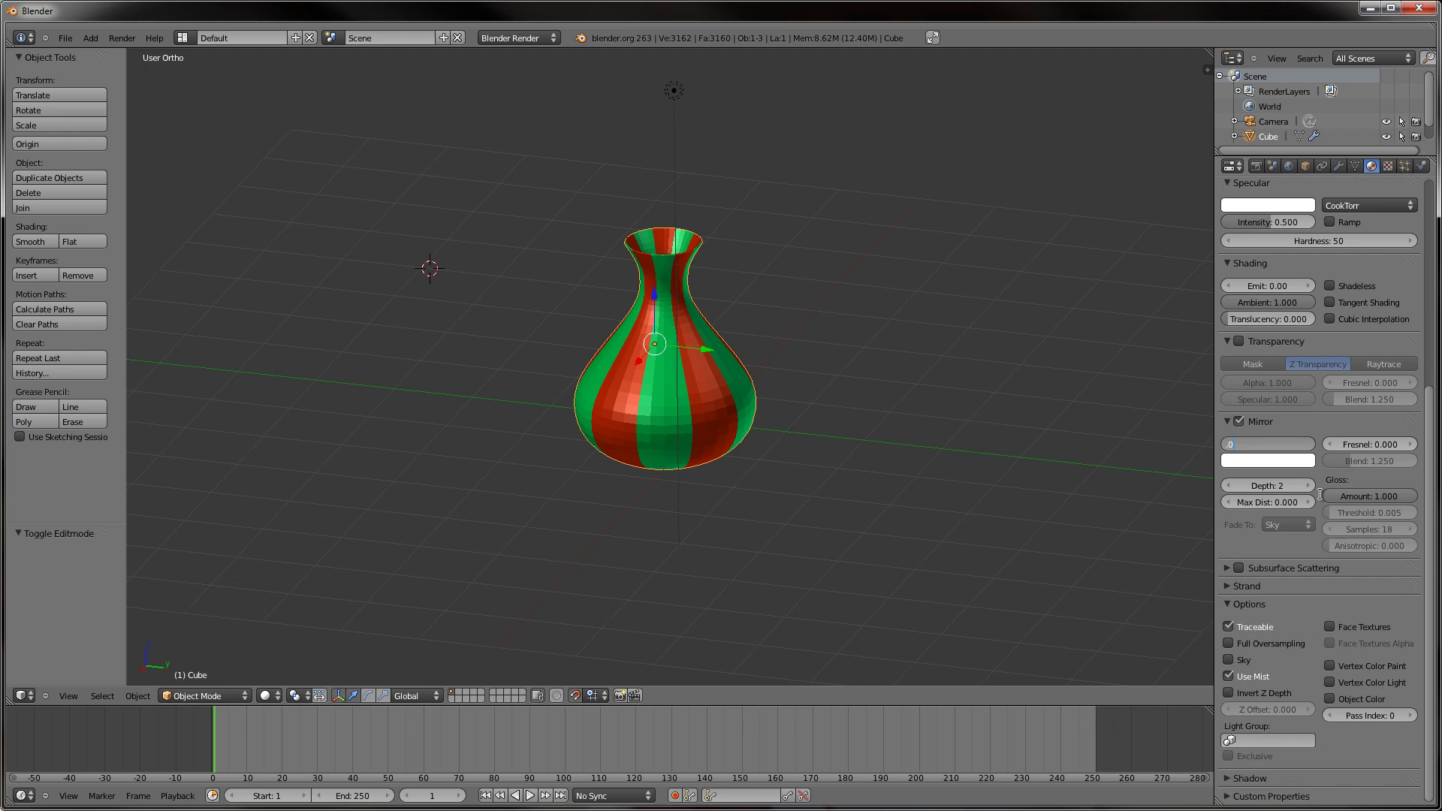
scroll("up", 3)
scroll("down", 3)
scroll("down", 3)
left_click(1233, 354)
scroll("down", 3)
left_click(1231, 285)
scroll("up", 3)
middle_click(990, 449)
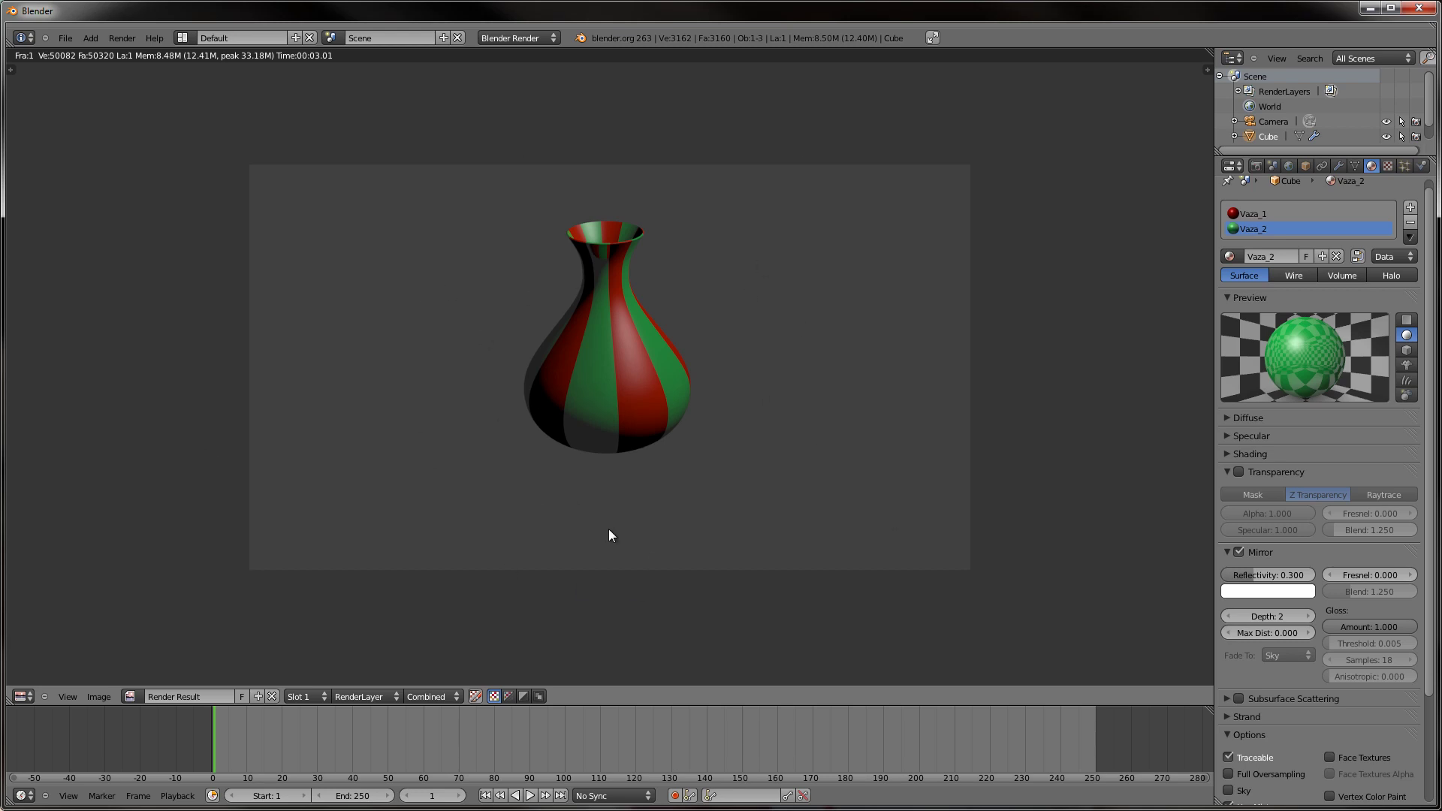
Leave the render and switch Mirror off again on the green Vaza_2 material.
key("Escape")
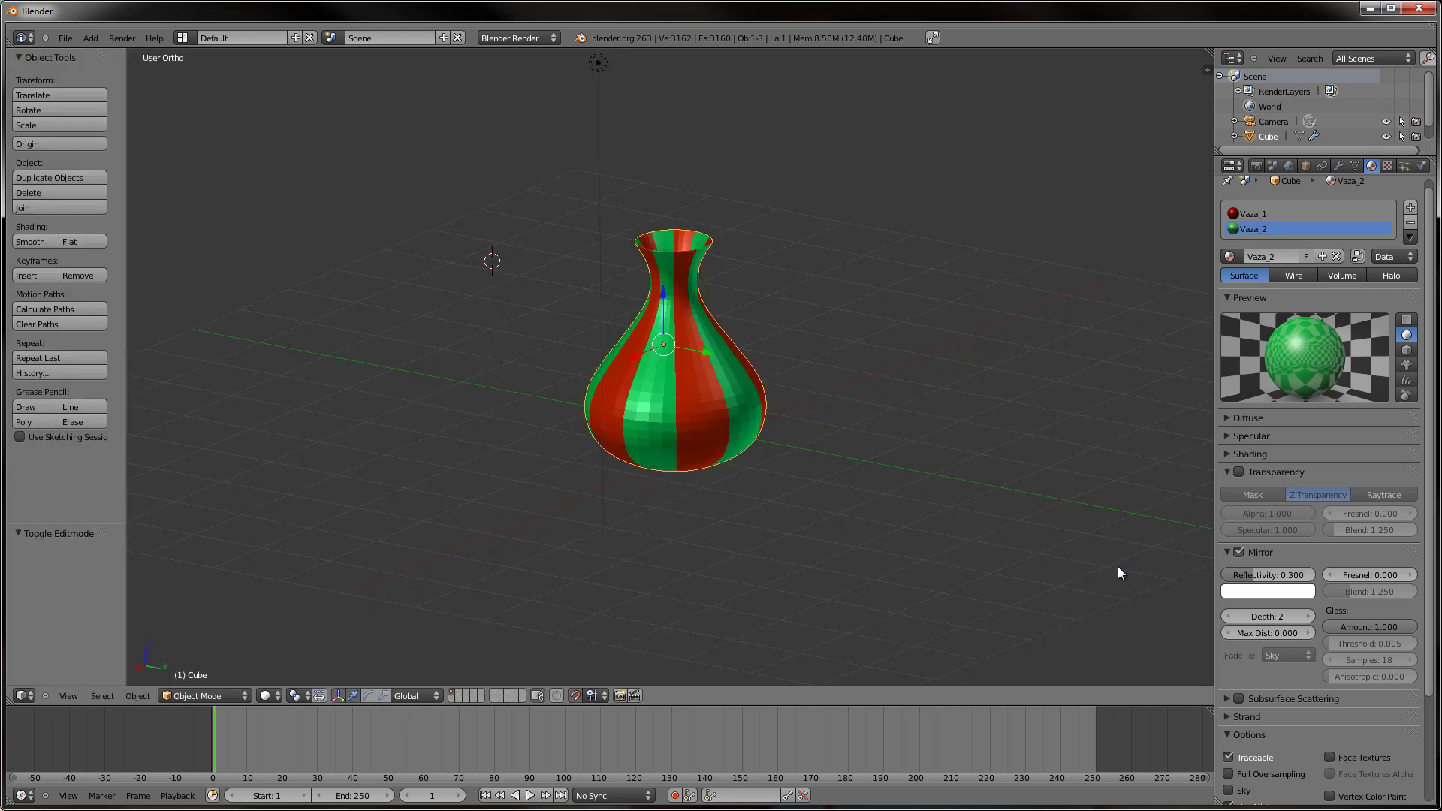
left_click(1243, 555)
left_click(1228, 565)
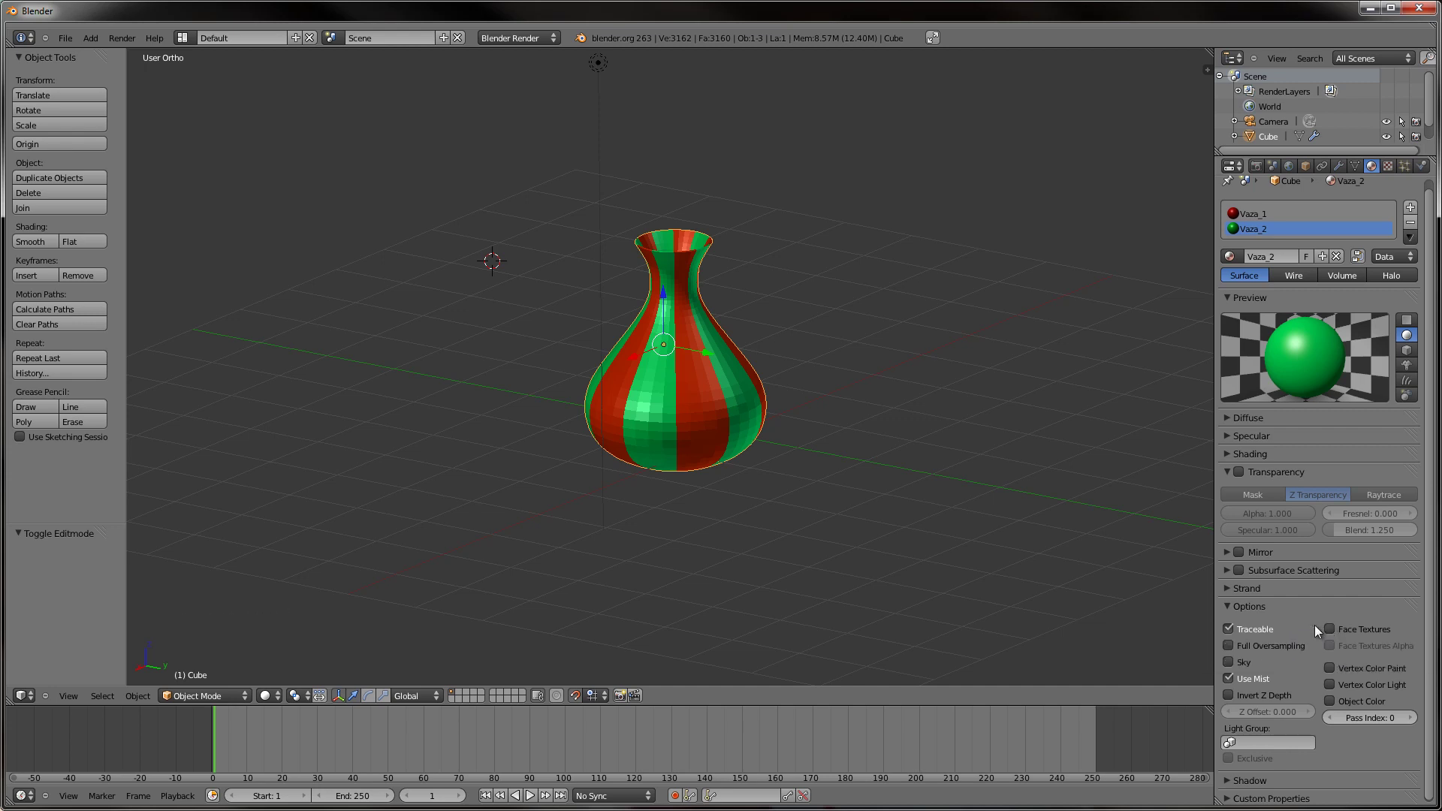
scroll("down", 3)
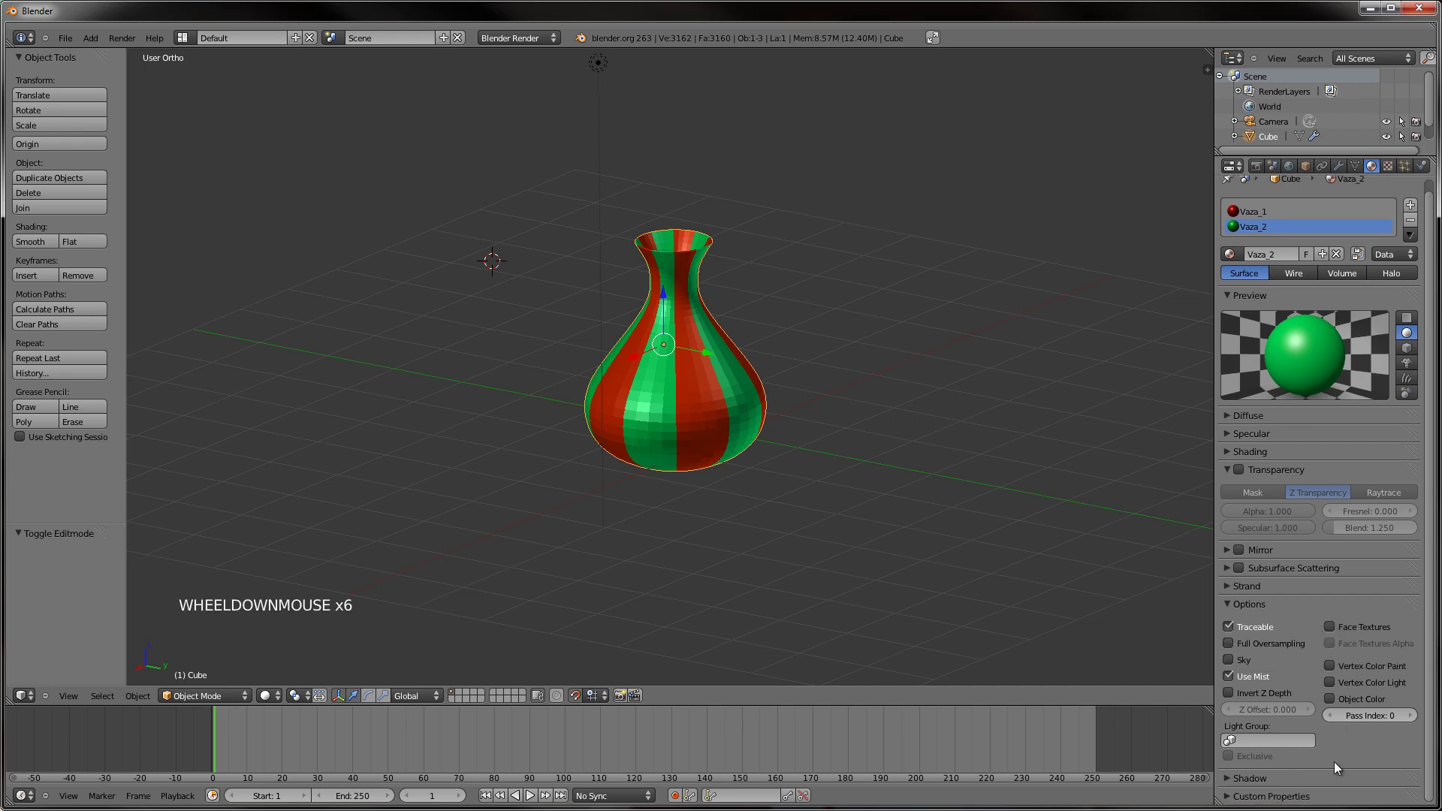
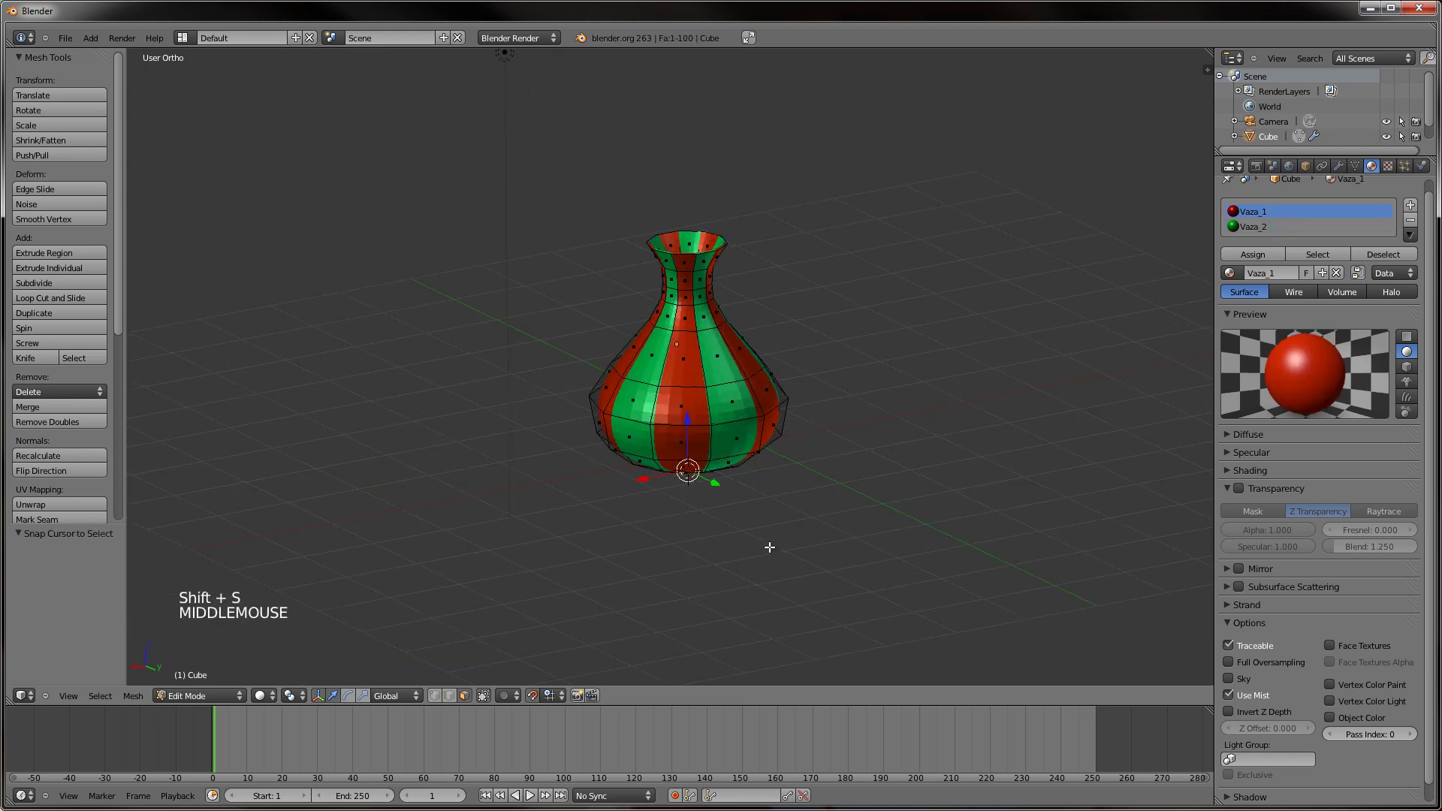
From Object Mode in top view, add a mesh plane beneath the vase.
key("KP_7")
key("Tab")
key("shift+a")
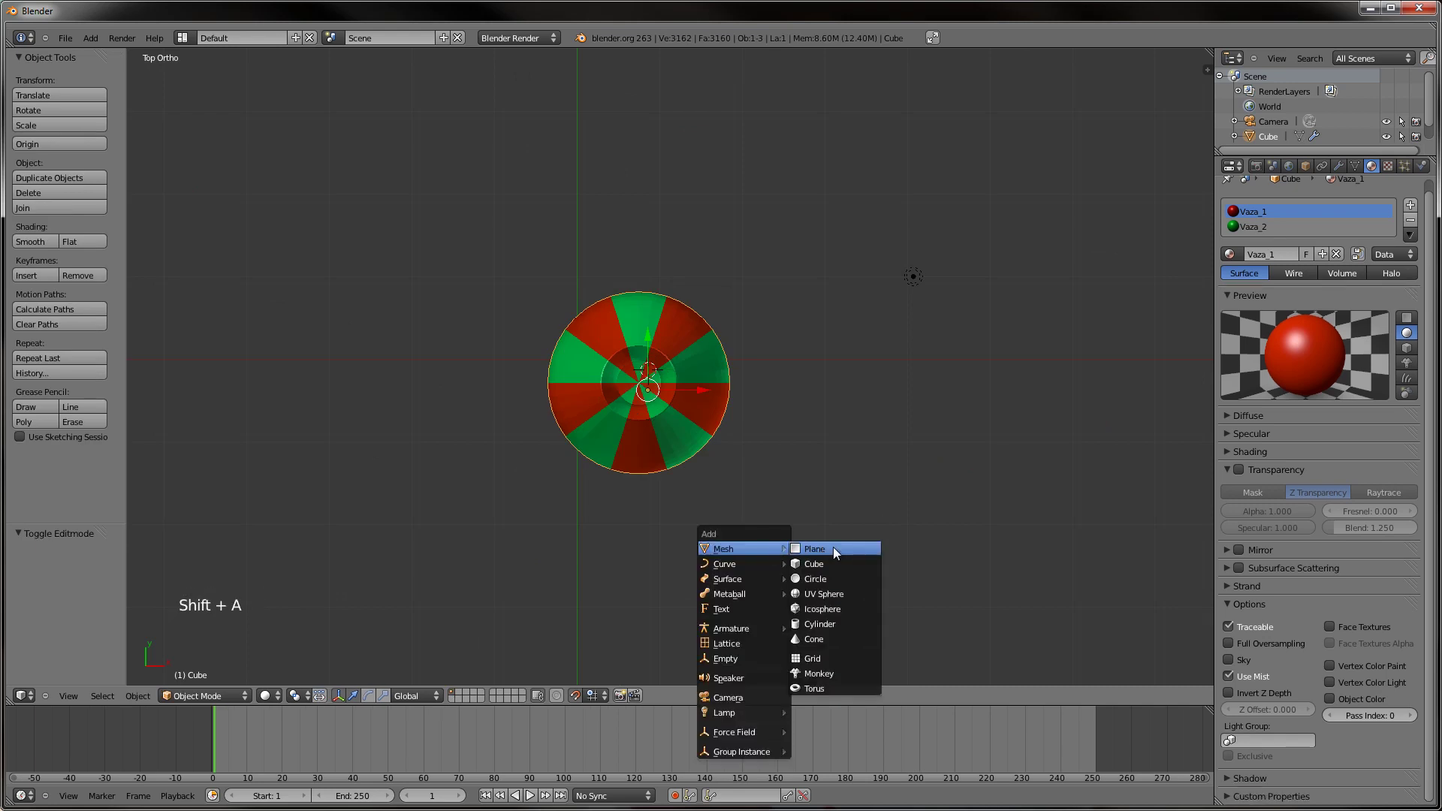
key("s")
left_click(1091, 458)
Scale the plane up large and render the vase casting a shadow on it.
key("s")
left_click(990, 459)
key("KP_0")
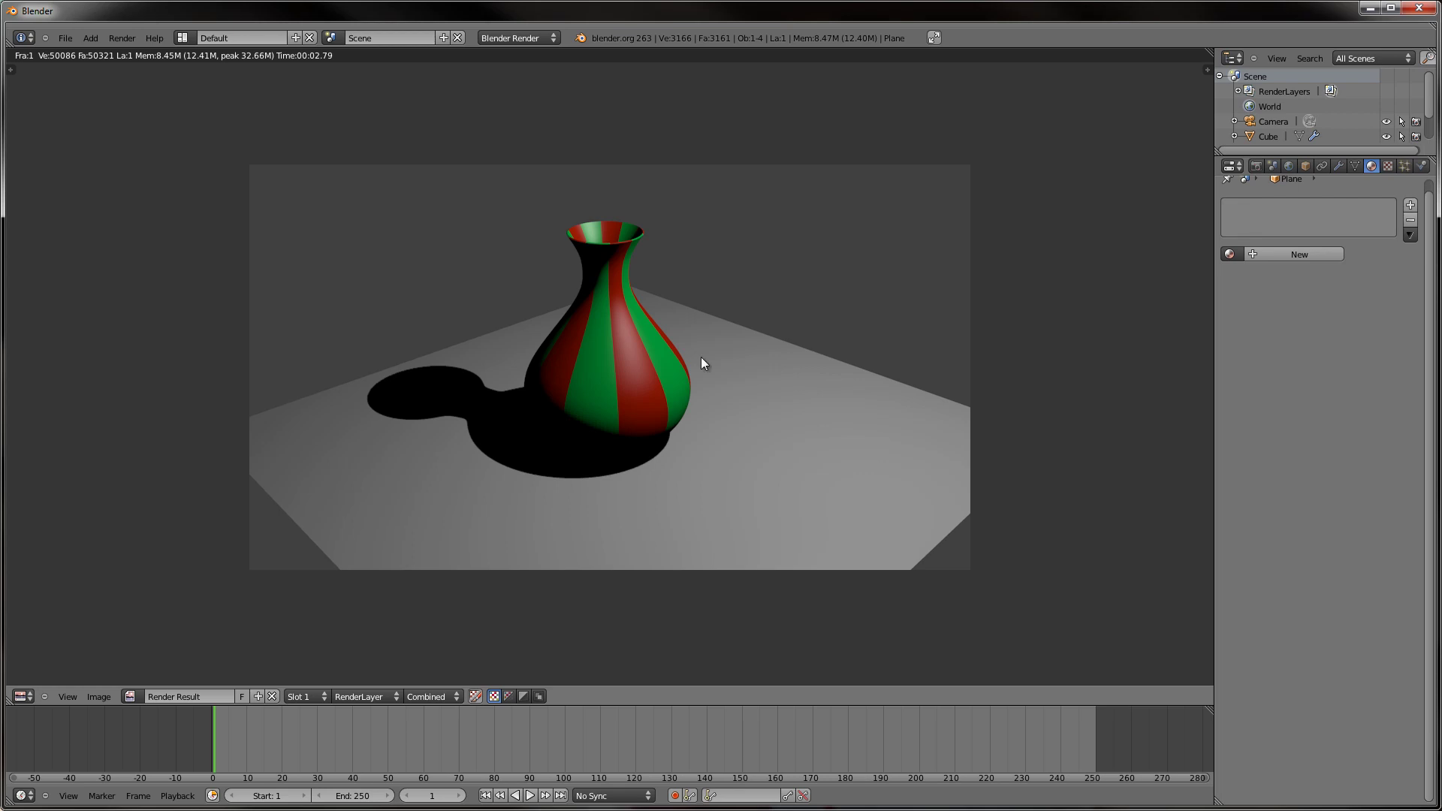
Close the render, orbit the scene and select the vase again.
key("Escape")
middle_click(653, 380)
middle_click(652, 386)
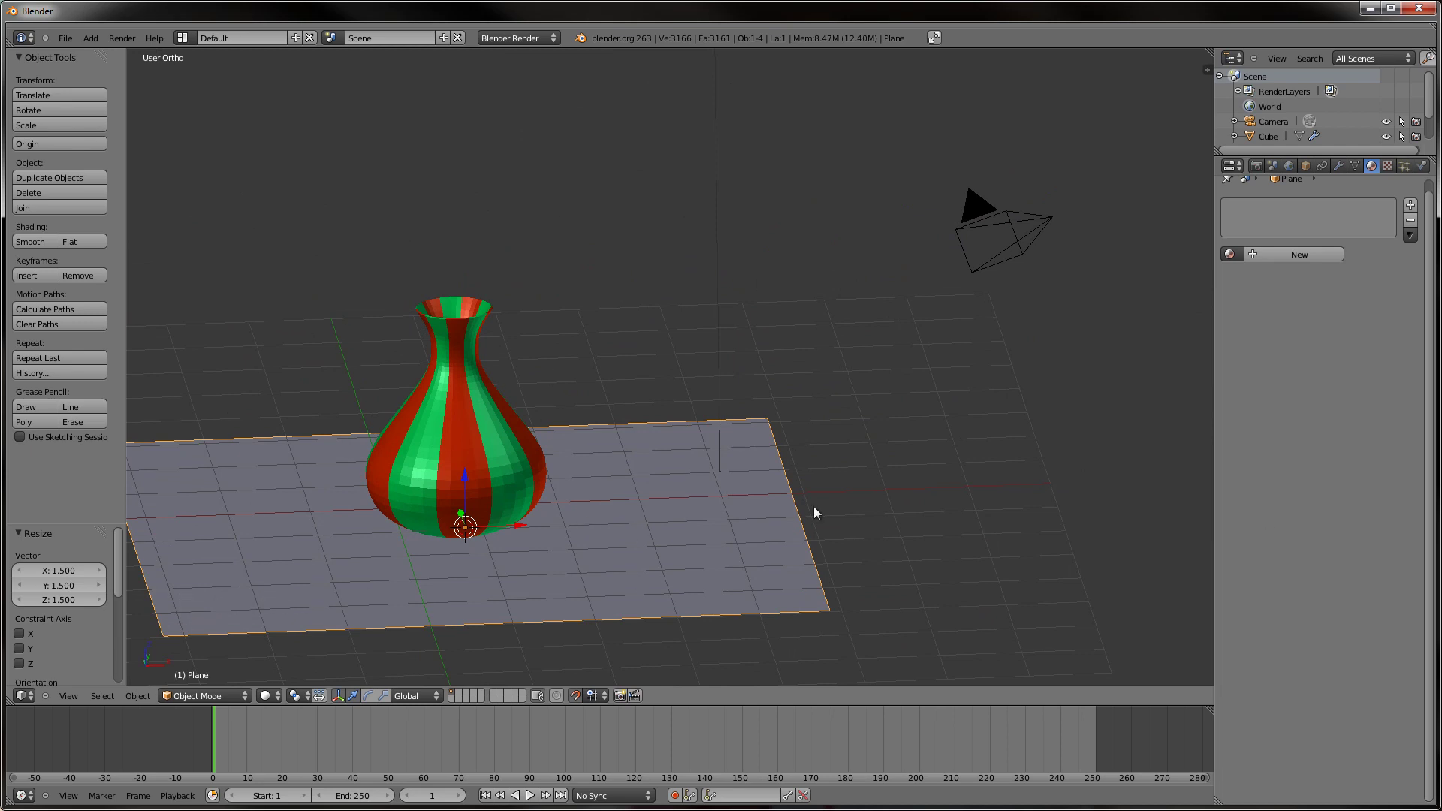
right_click(499, 423)
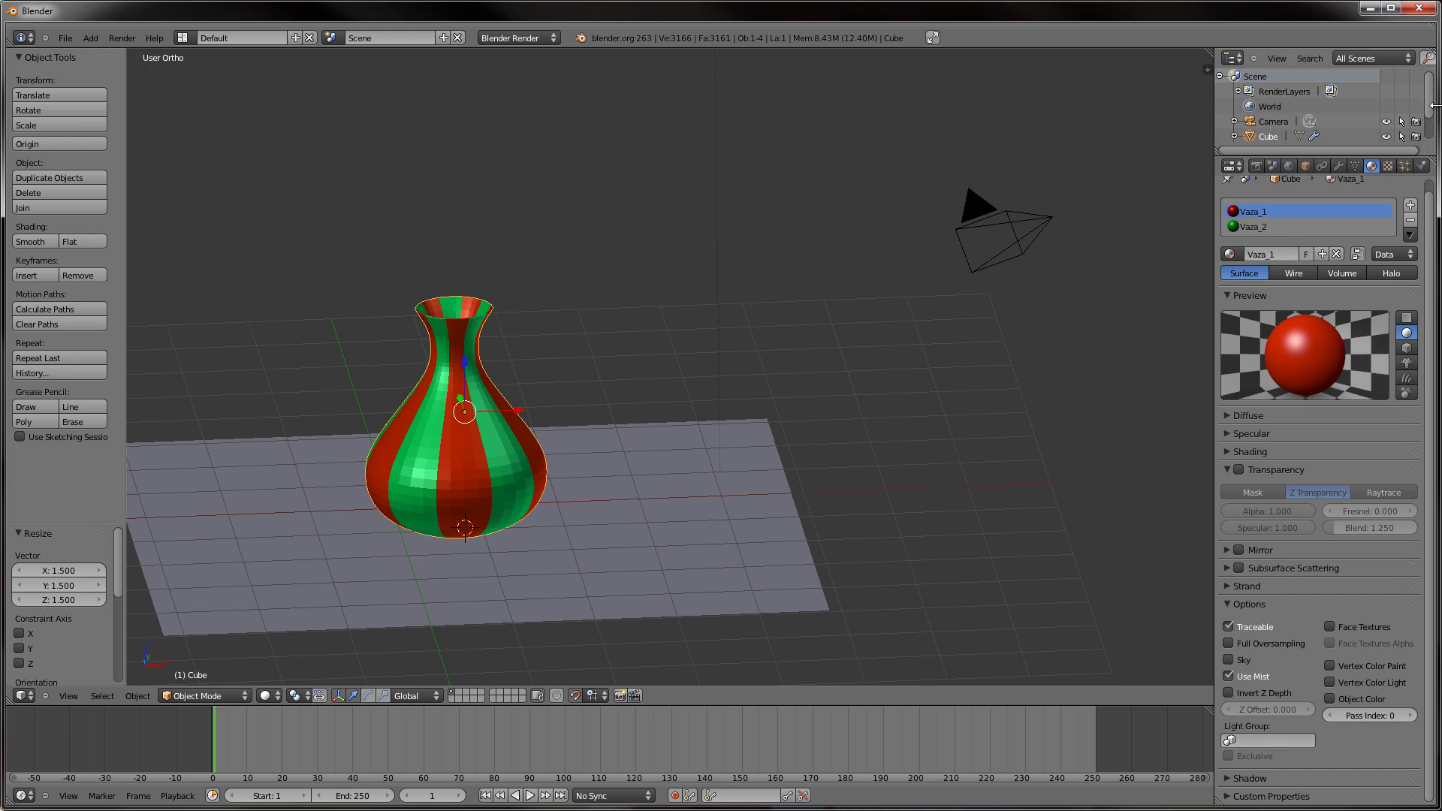
Browse the vase's Outliner entry, inspecting its Vaza_1, Vaza_2 materials and modifiers.
left_click(1436, 108)
left_click(1236, 109)
scroll("down", 3)
left_click(1257, 95)
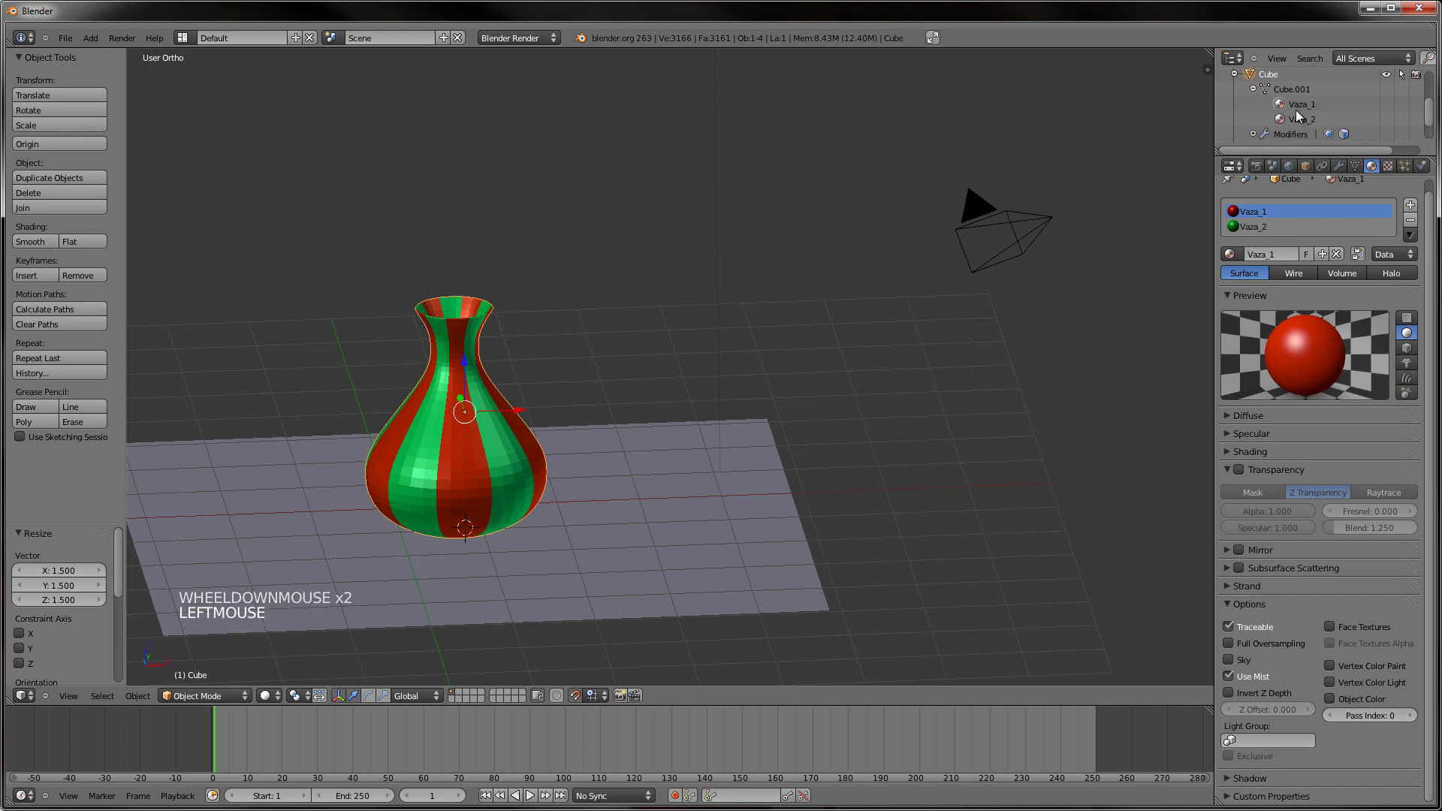
left_click(1298, 109)
left_click(1311, 128)
left_click(1302, 112)
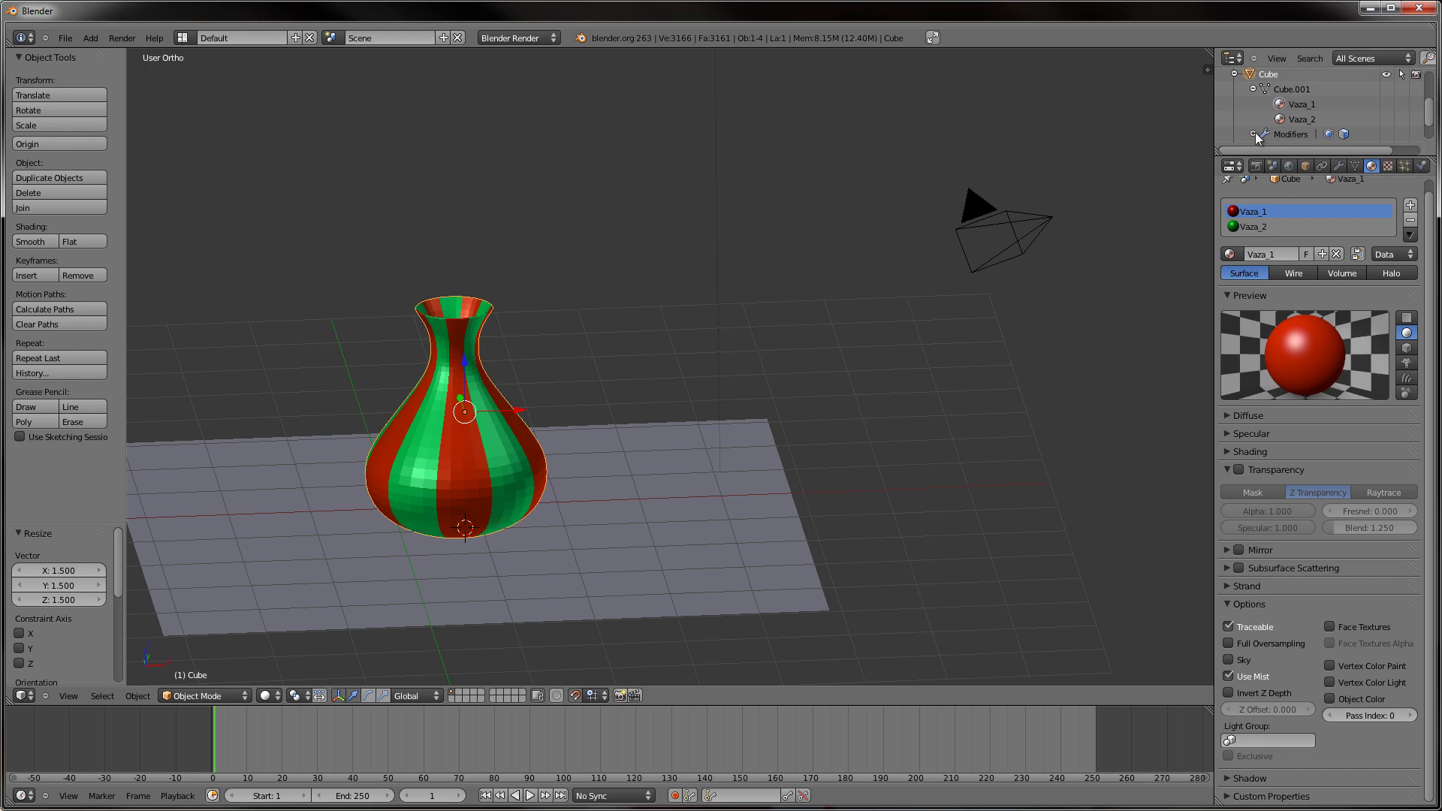
left_click(1257, 138)
scroll("down", 3)
scroll("down", 3)
left_click(1258, 128)
left_click(1256, 83)
scroll("up", 3)
left_click(1241, 128)
scroll("down", 3)
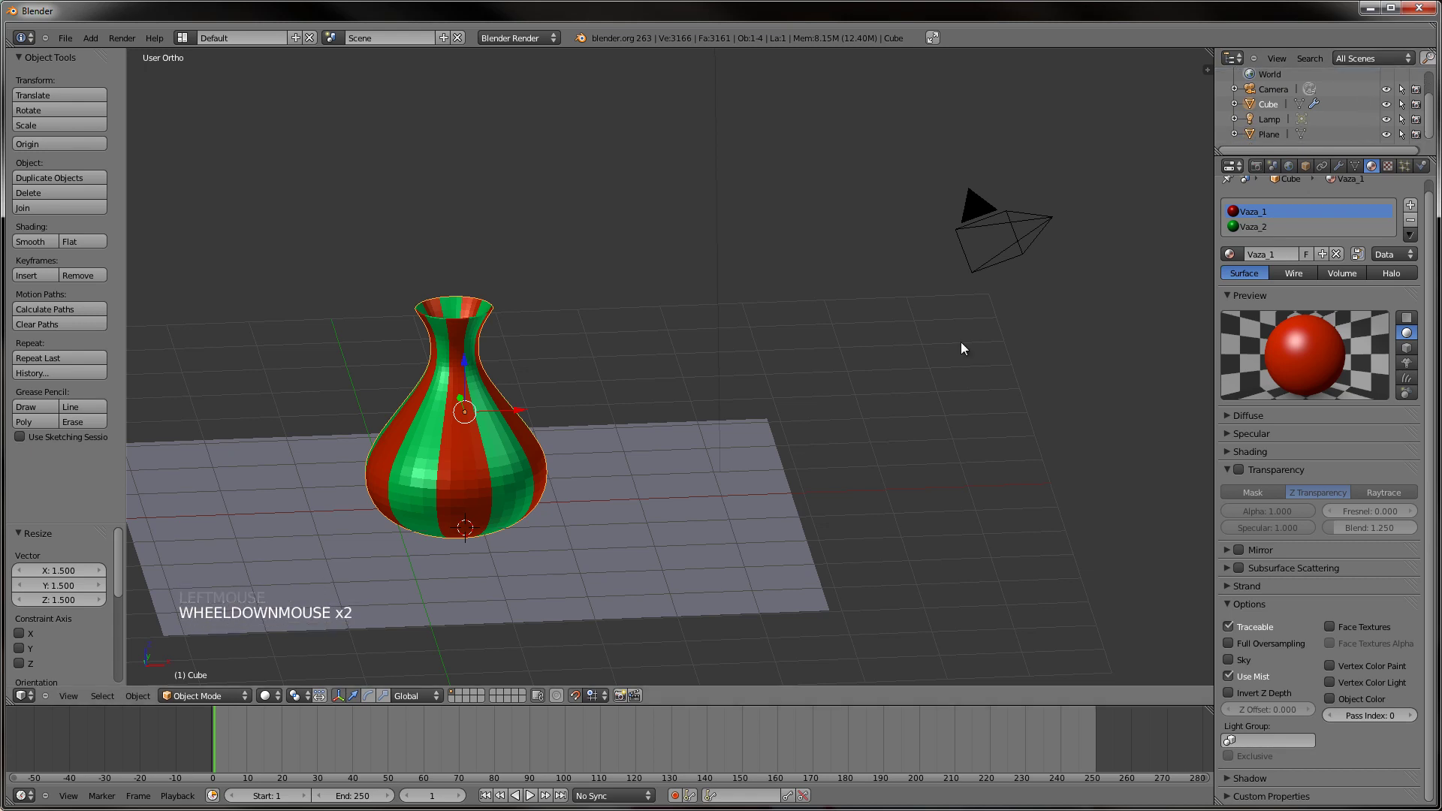
Select the lamp, set its type to Hemi and render the vase on the plane.
middle_click(818, 316)
scroll("down", 3)
right_click(730, 196)
scroll("down", 3)
left_click(1363, 390)
middle_click(725, 422)
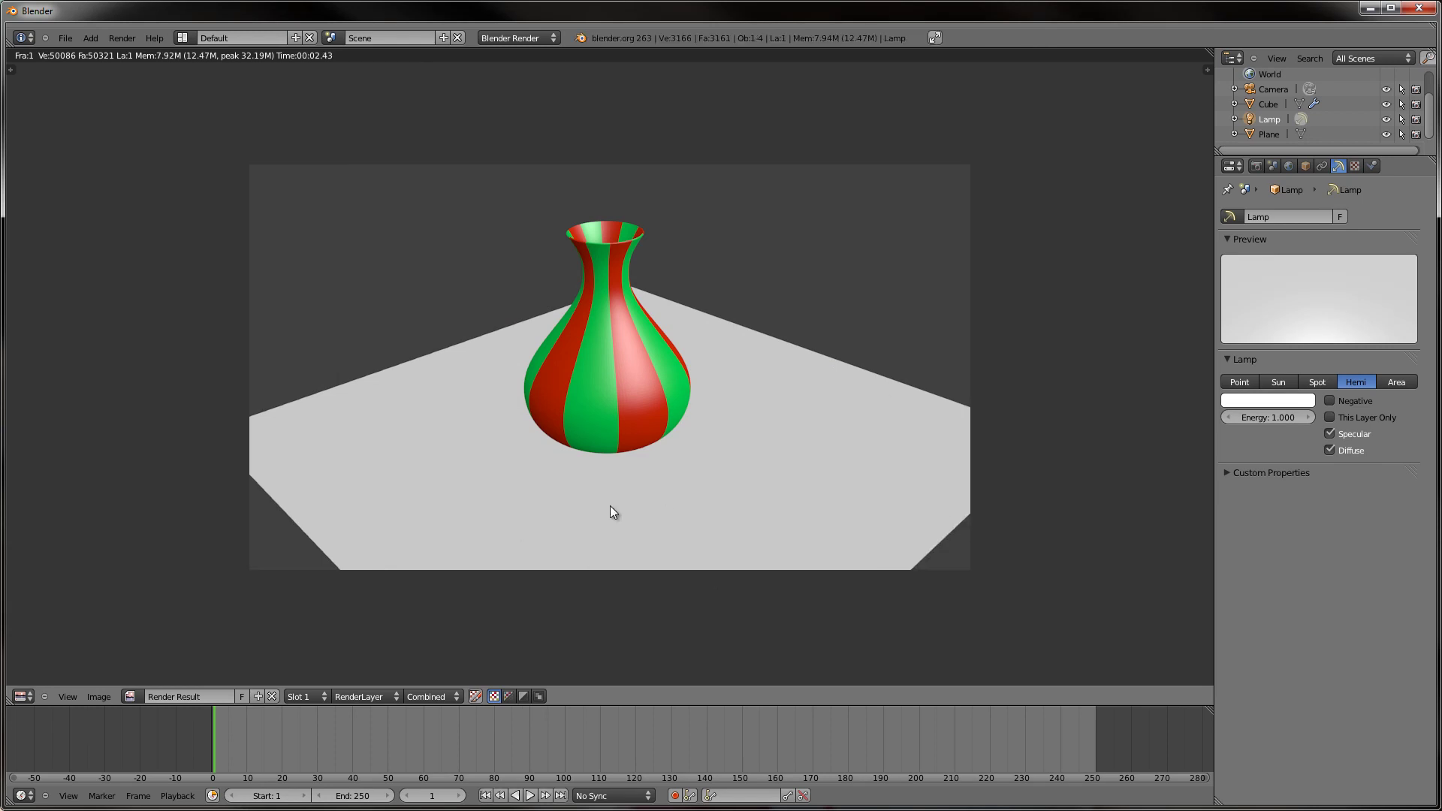
Leave the render with Esc and orbit the 3D view to see the vase, plane and hemi lamp from above.
key("Escape")
middle_click(607, 512)
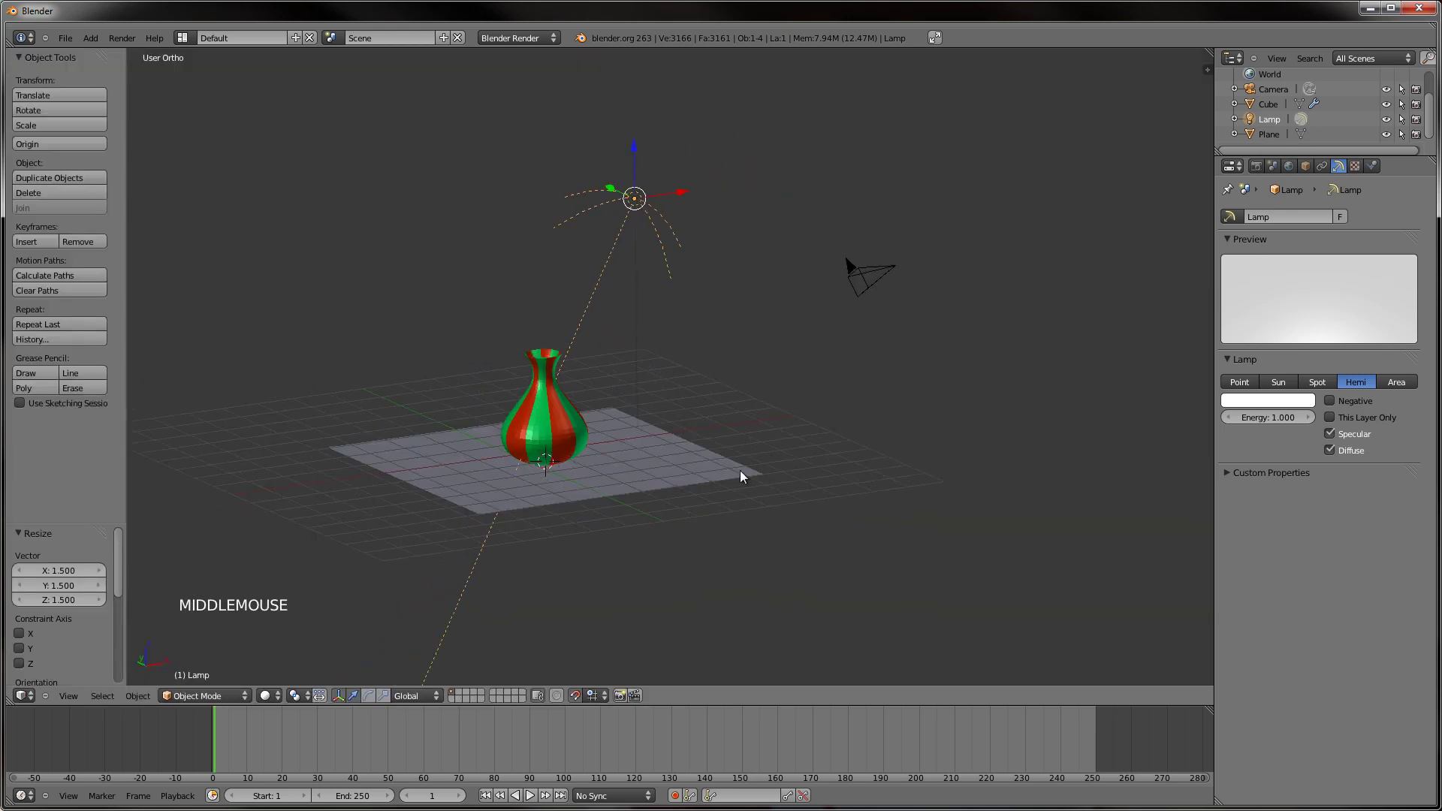
middle_click(739, 479)
middle_click(681, 499)
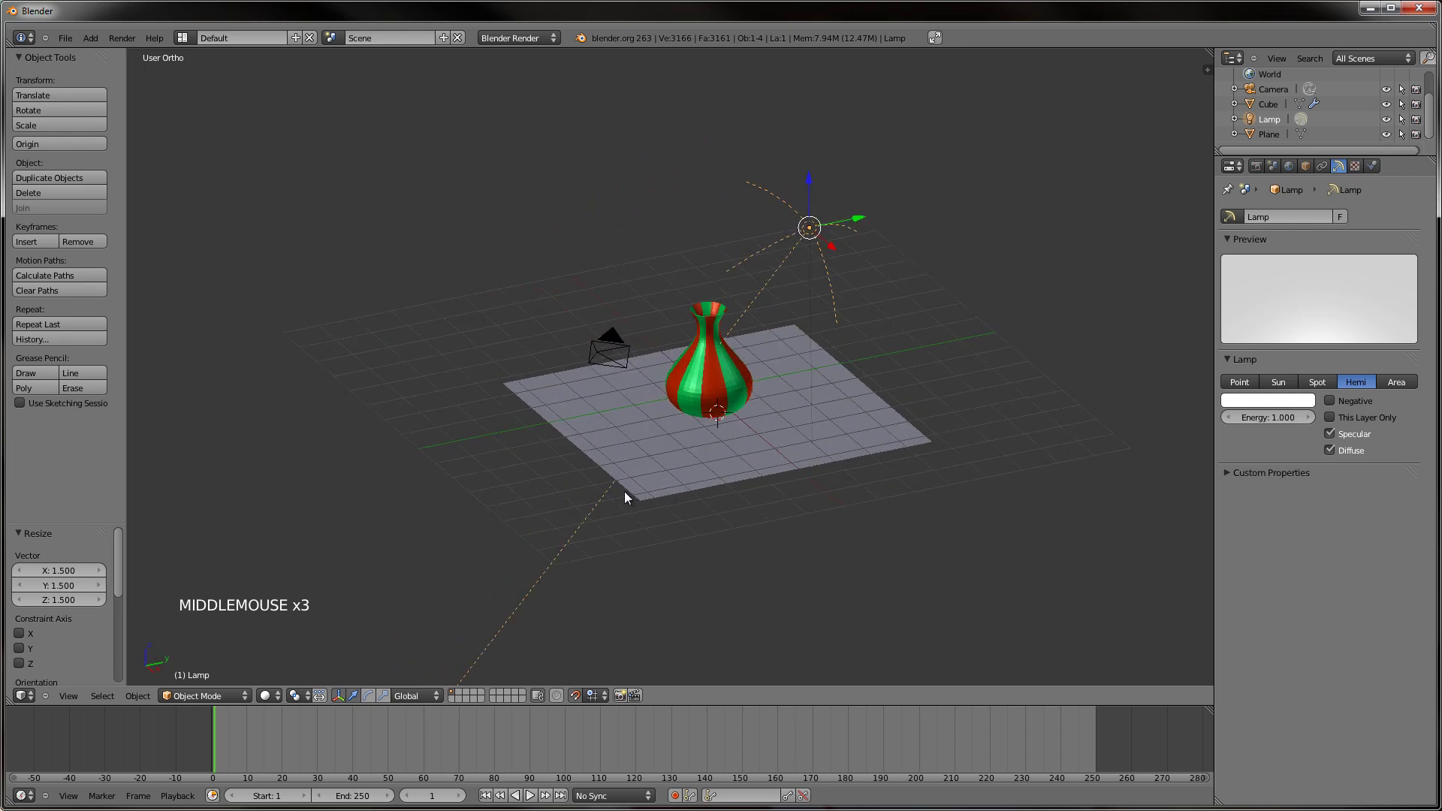